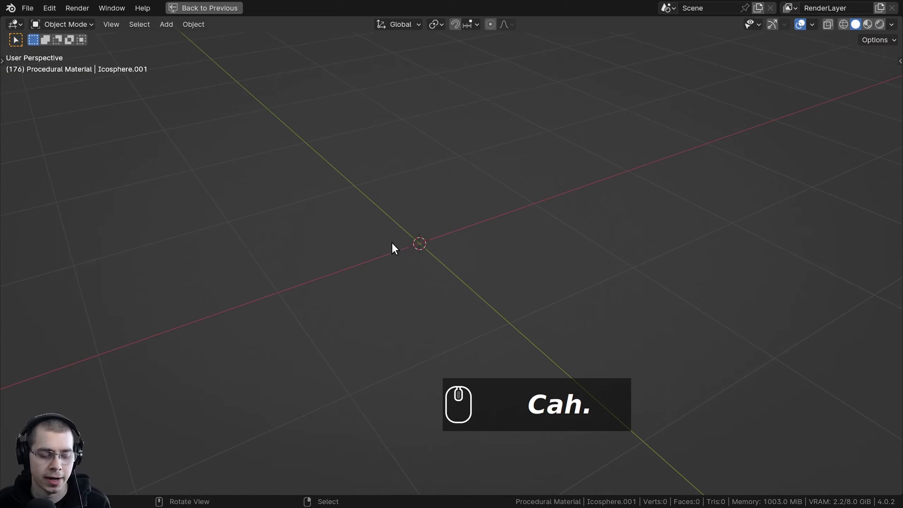
- Add an Ico Sphere with 6 subdivisions and radius 1 at the origin
key("shift+a")
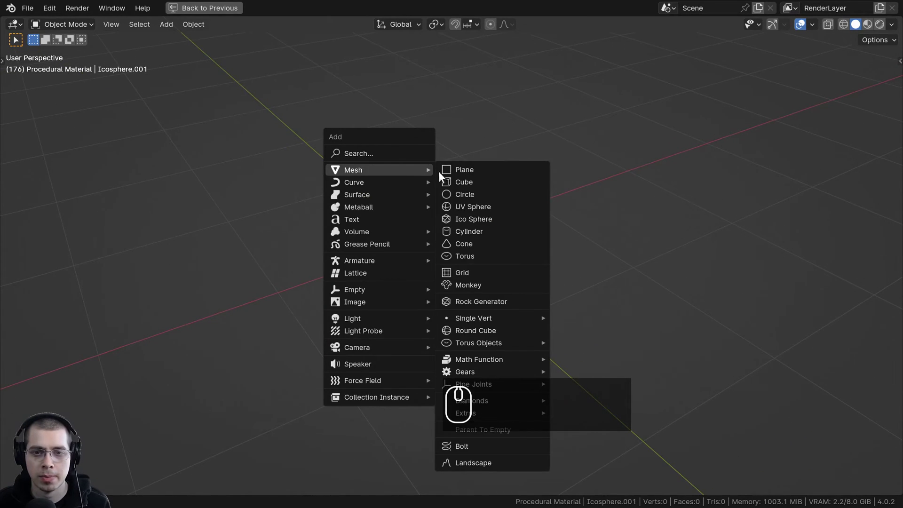
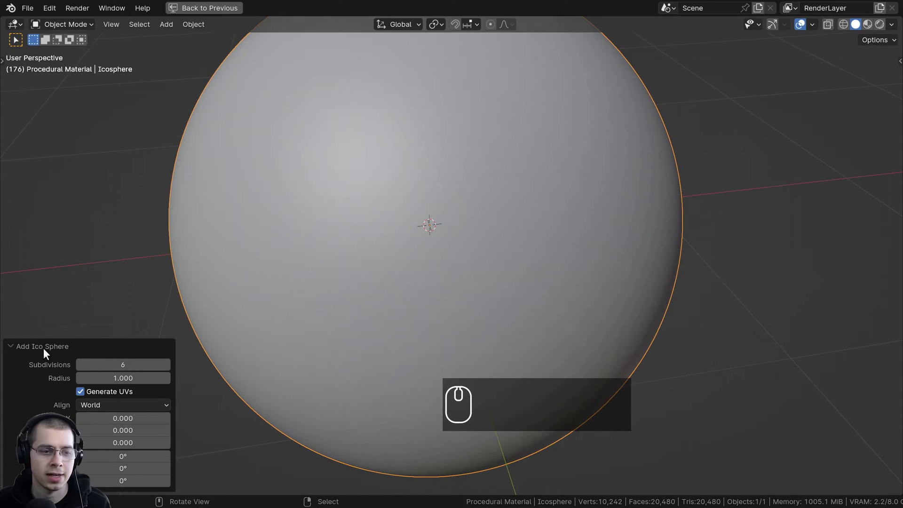
- Scale the icosphere down by a factor of 0.2
left_click(20, 352)
scroll("down", 3)
middle_click(333, 228)
left_click_drag(485, 266, 474, 275)
middle_click(445, 263)
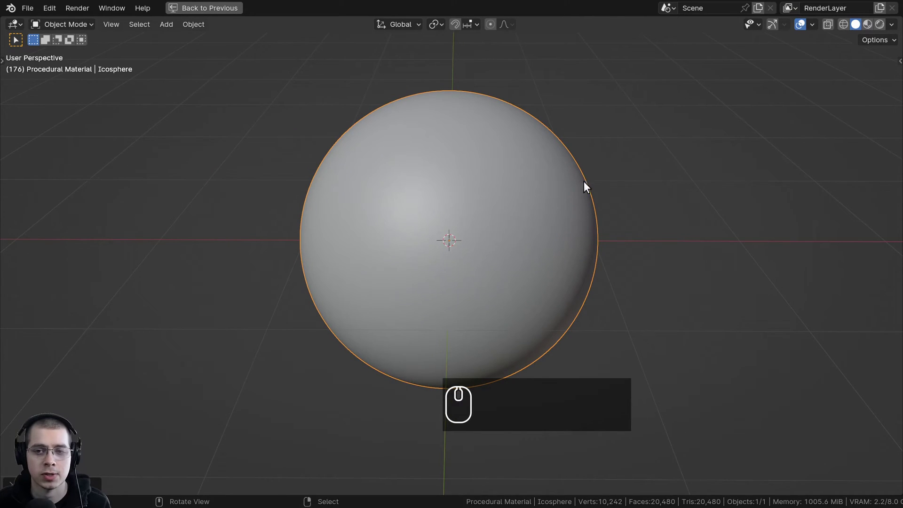
scroll("up", 3)
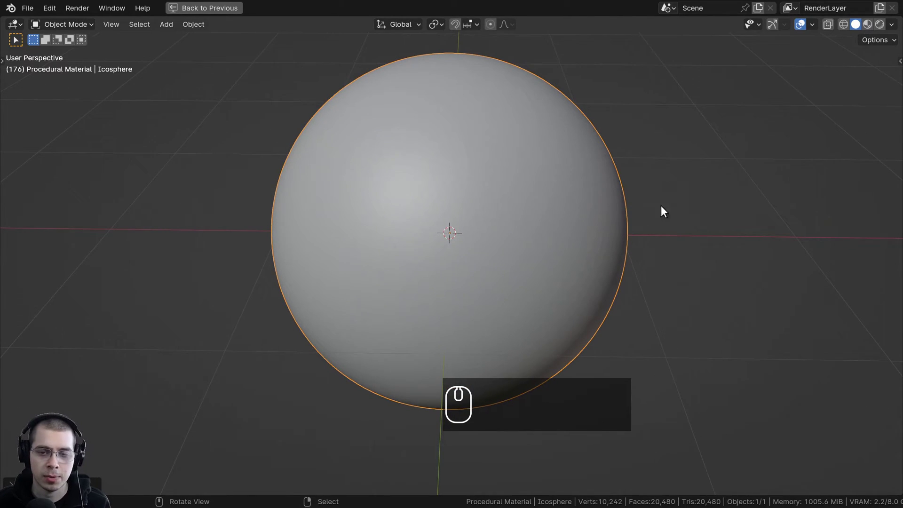
scroll("down", 3)
left_click_drag(617, 330, 597, 144)
middle_click(610, 307)
left_click_drag(623, 44, 612, 208)
scroll("up", 3)
left_click_drag(612, 208, 637, 206)
key("s")
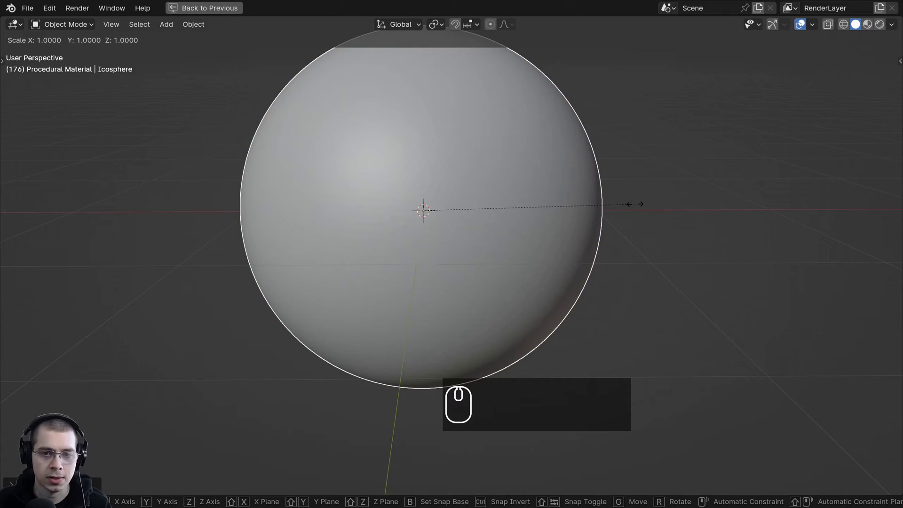
key(".")
key("2")
key("Return")
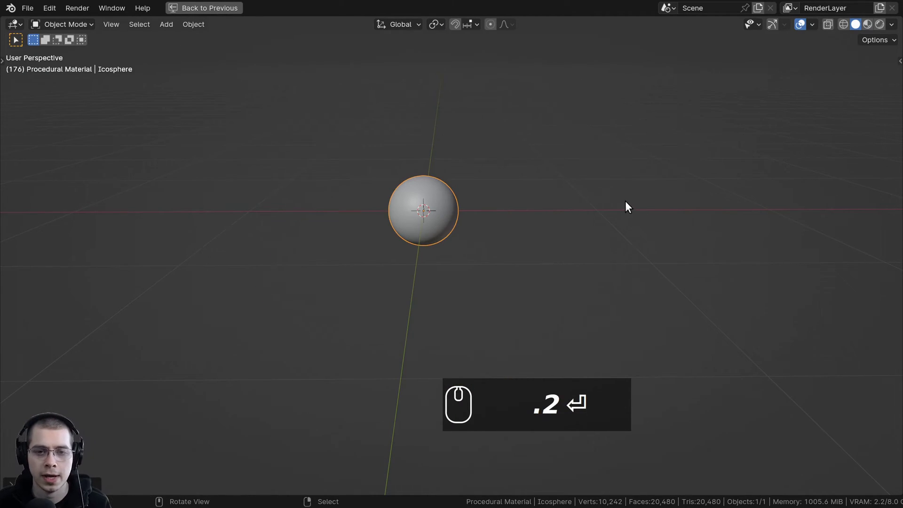
- Shade the icosphere smooth and apply its scale to the mesh
middle_click(627, 206)
key("w")
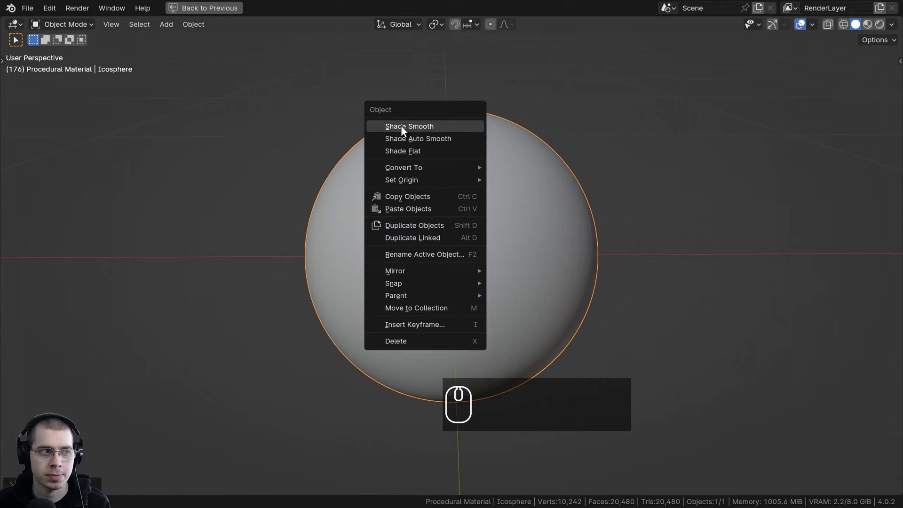
left_click(405, 129)
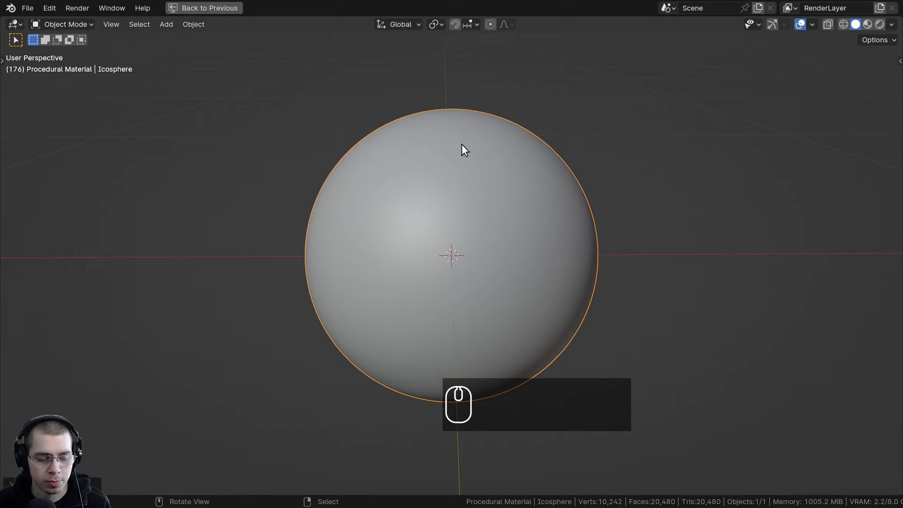
key("ctrl+a")
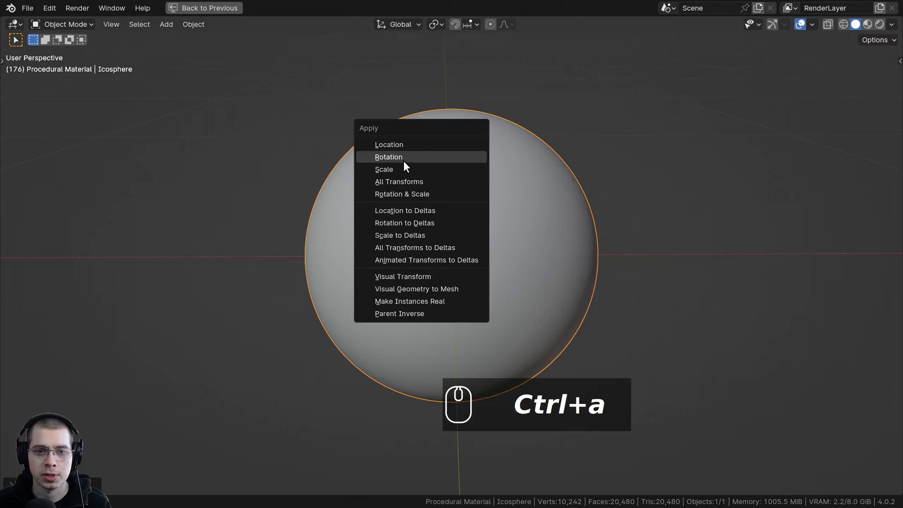
left_click(382, 173)
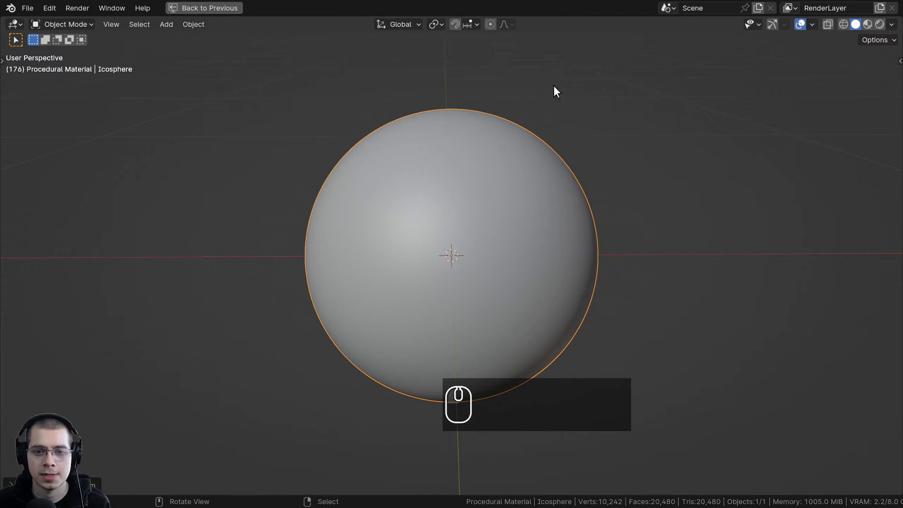
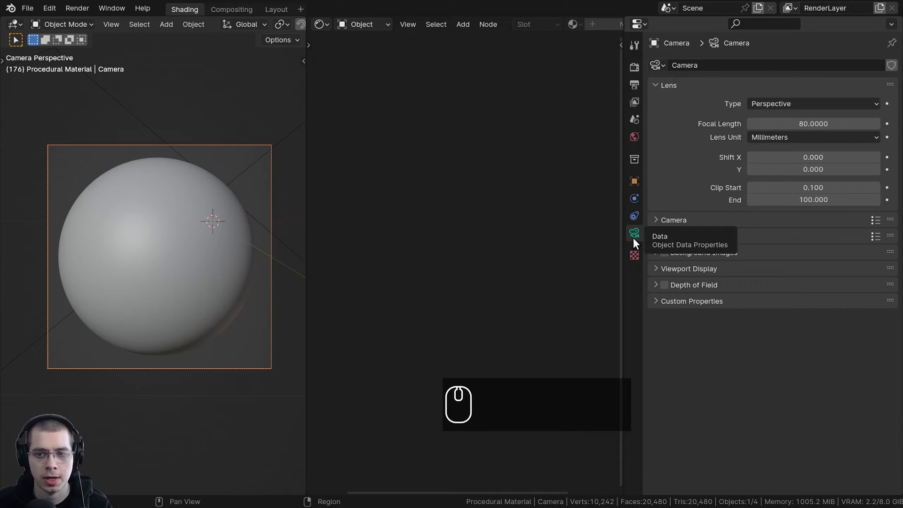
- Frame the sphere through the camera with an 80 mm lens and 1920×1920 output
left_click(636, 241)
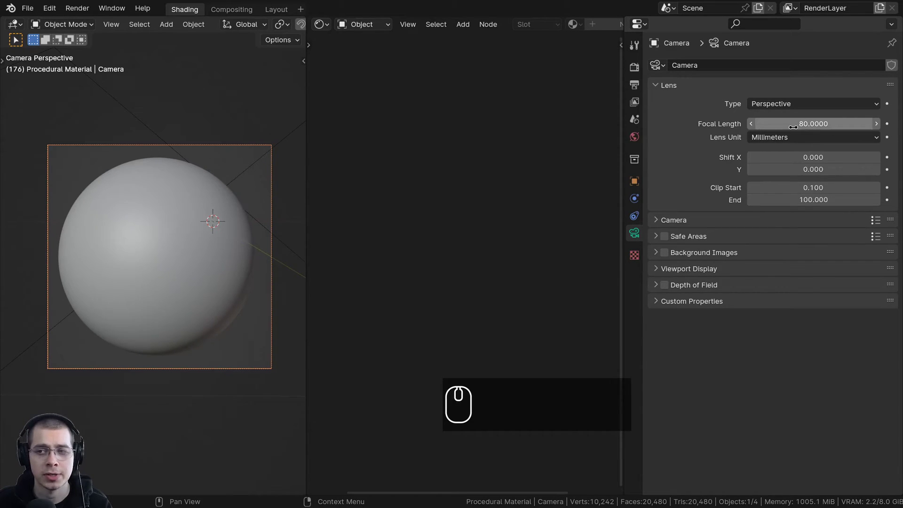
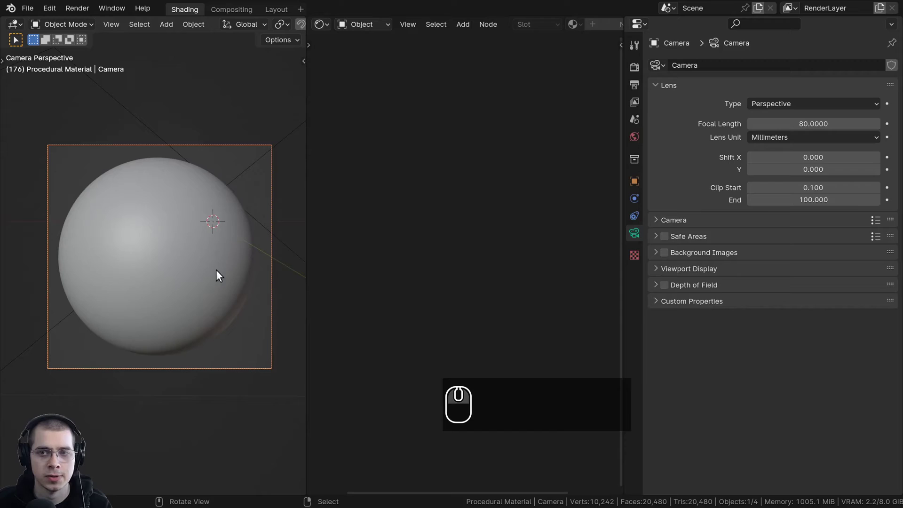
double_click(639, 87)
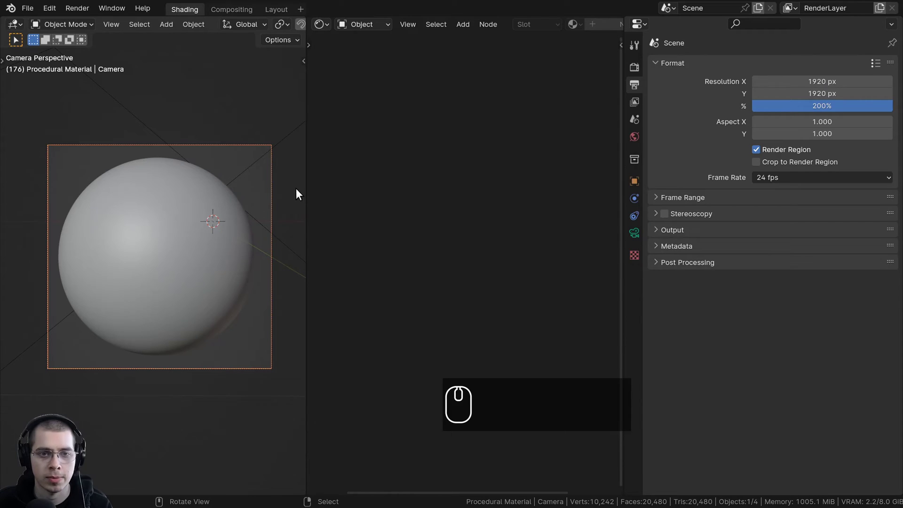
key("ctrl+space")
scroll("down", 3)
key("a")
left_click_drag(334, 102, 365, 235)
left_click_drag(351, 164, 397, 240)
key("ctrl+g")
left_click_drag(421, 229, 357, 190)
scroll("down", 3)
scroll("down", 3)
left_click_drag(535, 208, 608, 176)
scroll("up", 3)
key("ctrl+space")
key("KP_0")
key("alt+Left")
- Set the area light's power to 60 W
left_click_drag(272, 206, 94, 173)
right_click(92, 179)
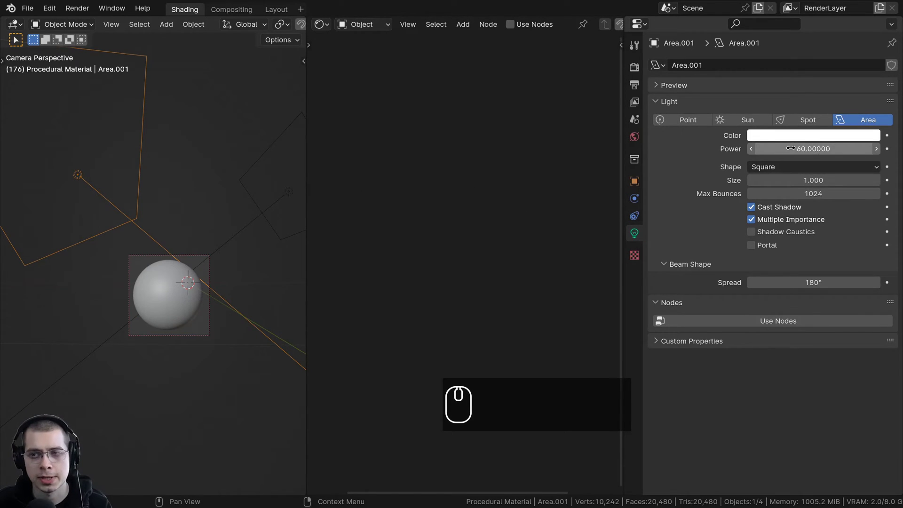
middle_click(204, 296)
scroll("up", 3)
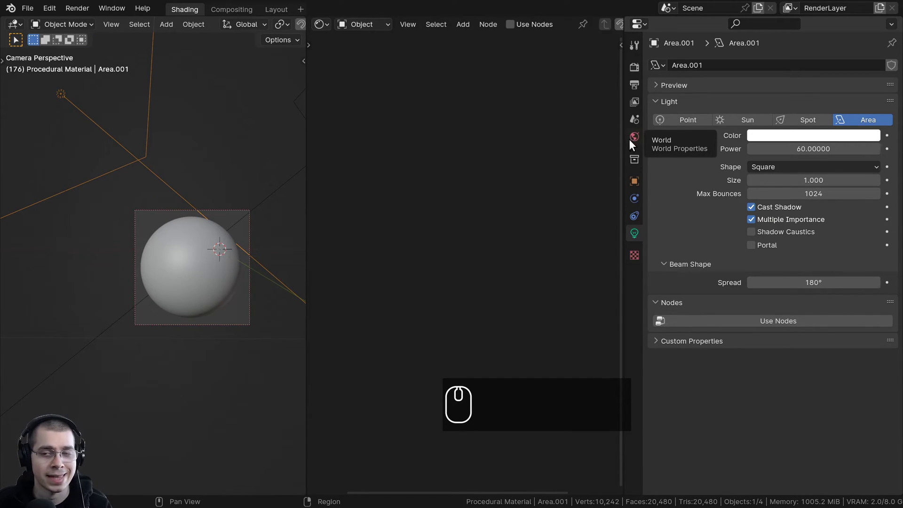
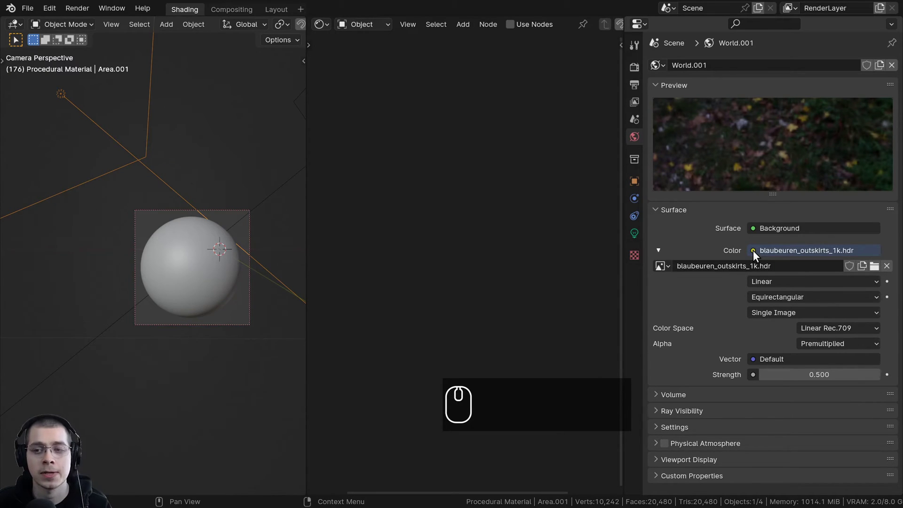
- Use blaubeuren_outskirts_1k.hdr as the World environment color
left_click_drag(757, 254, 504, 309)
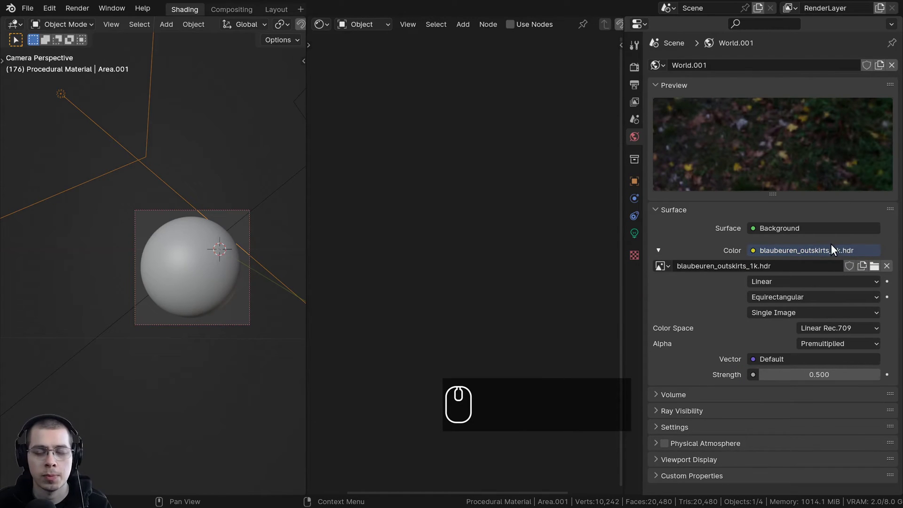
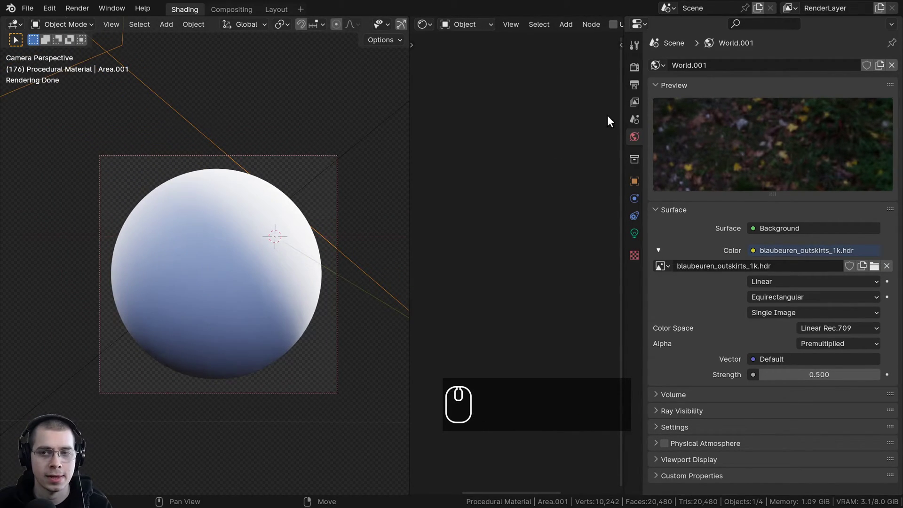
- Keep Cycles on GPU Compute, enable Film > Transparent, and select the icosphere
left_click(640, 76)
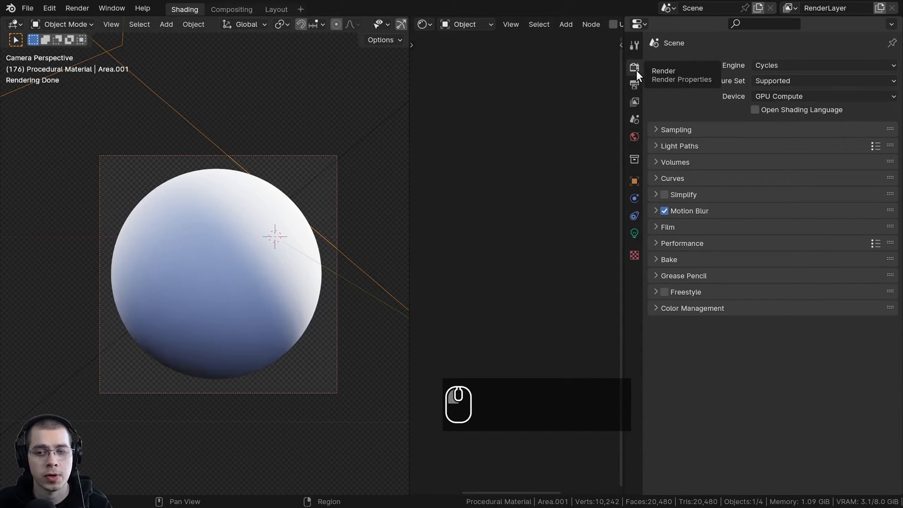
left_click(659, 228)
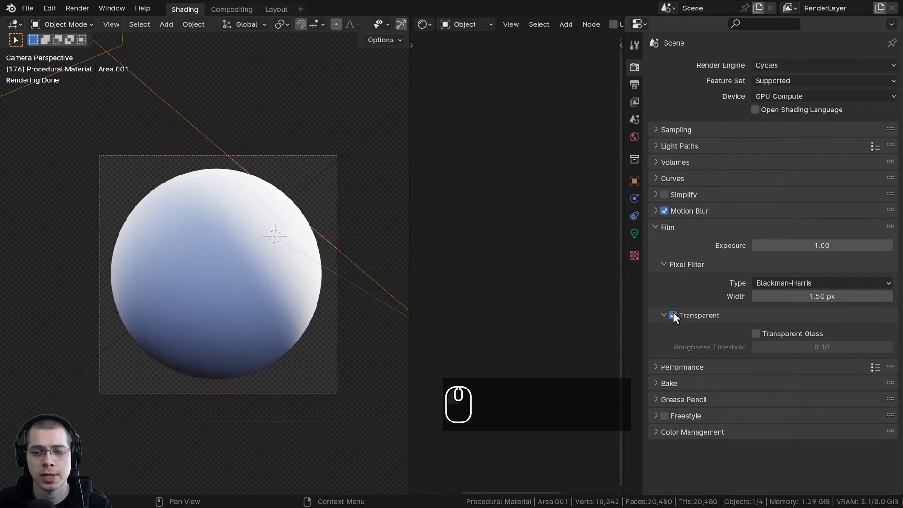
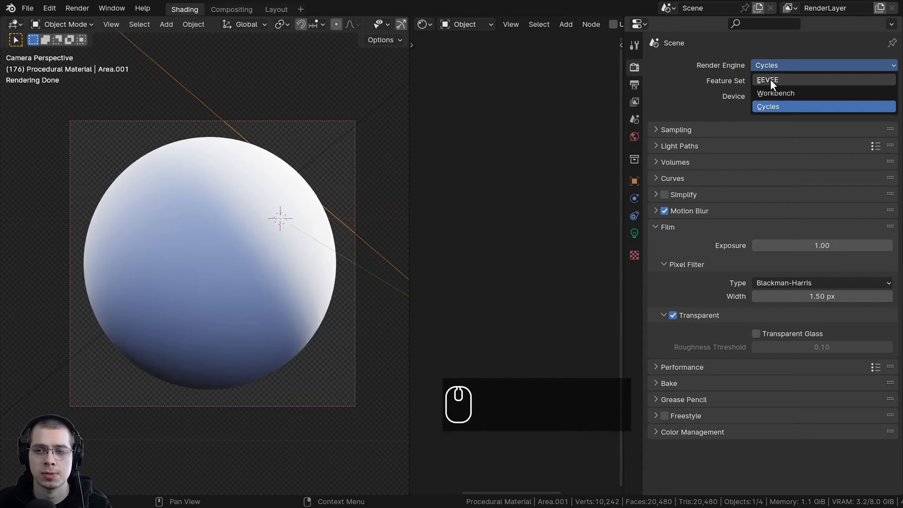
key("ctrl+b")
left_click_drag(287, 238, 554, 179)
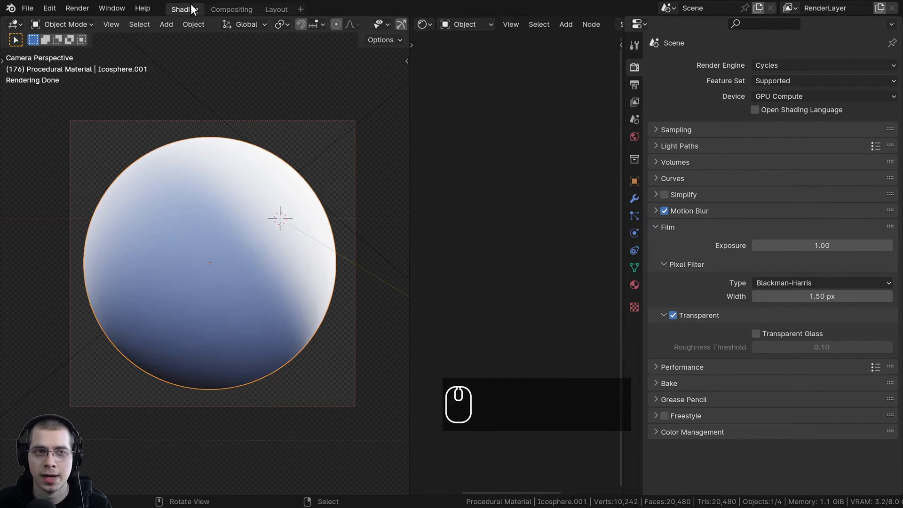
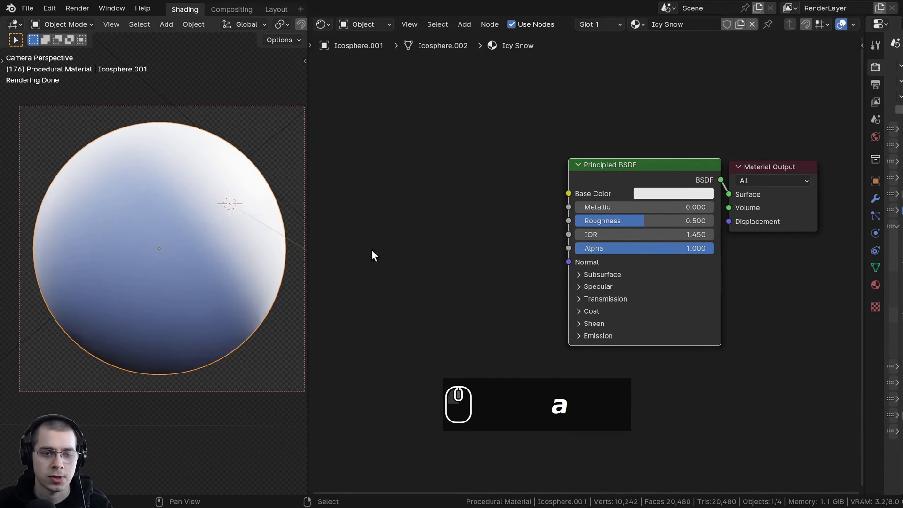
- Search 'vor' to add a Voronoi Texture node to the Icy Snow material
type("a")
left_click(422, 166)
type("vor")
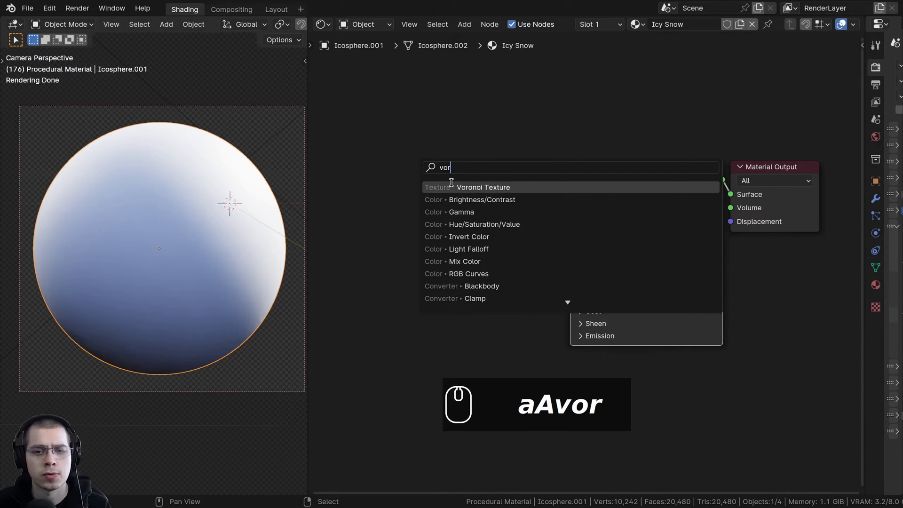
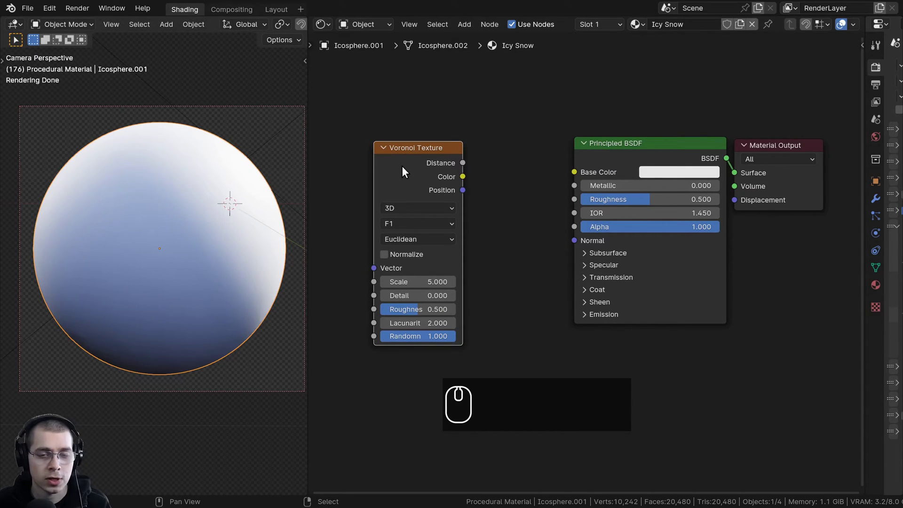
- Place the Voronoi Texture with a Mapping node and feed its Distance into Base Color
left_click(424, 164)
left_click(610, 147)
left_click(419, 167)
left_click_drag(132, 393, 379, 232)
scroll("down", 3)
left_click_drag(488, 241, 497, 205)
left_click_drag(497, 205, 522, 184)
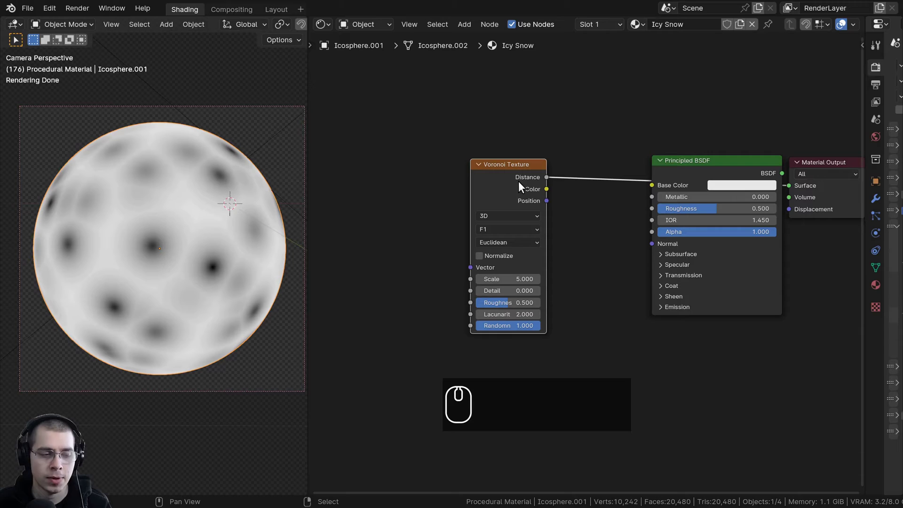
key("ctrl+t")
left_click_drag(670, 215, 448, 211)
scroll("up", 3)
left_click_drag(448, 210, 441, 226)
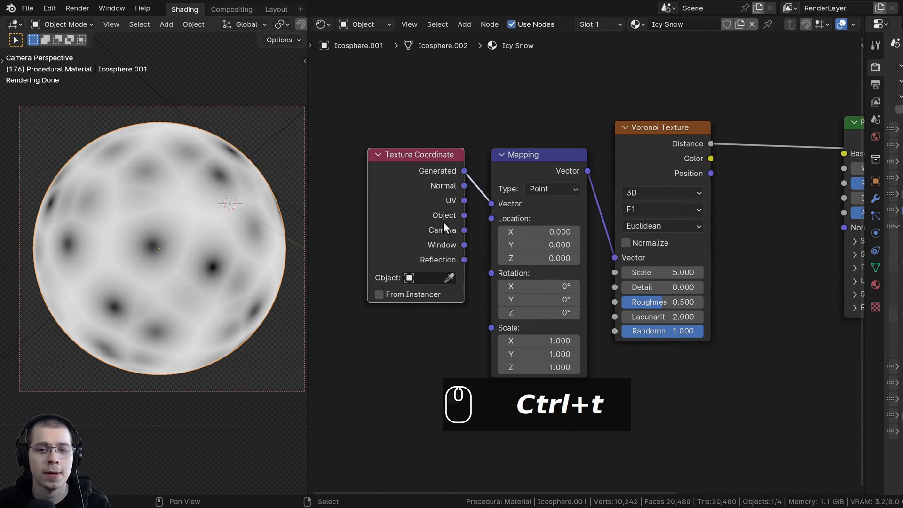
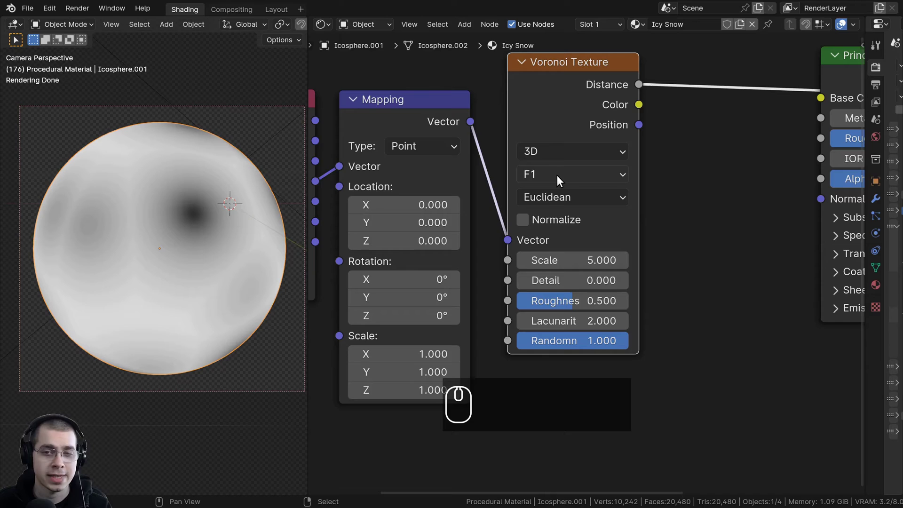
- Change the Voronoi feature from F1 to Smooth F1 and select the node
left_click(560, 177)
left_click(547, 264)
left_click_drag(151, 218, 165, 282)
scroll("up", 3)
left_click_drag(549, 181, 167, 270)
left_click_drag(167, 271, 173, 283)
scroll("up", 3)
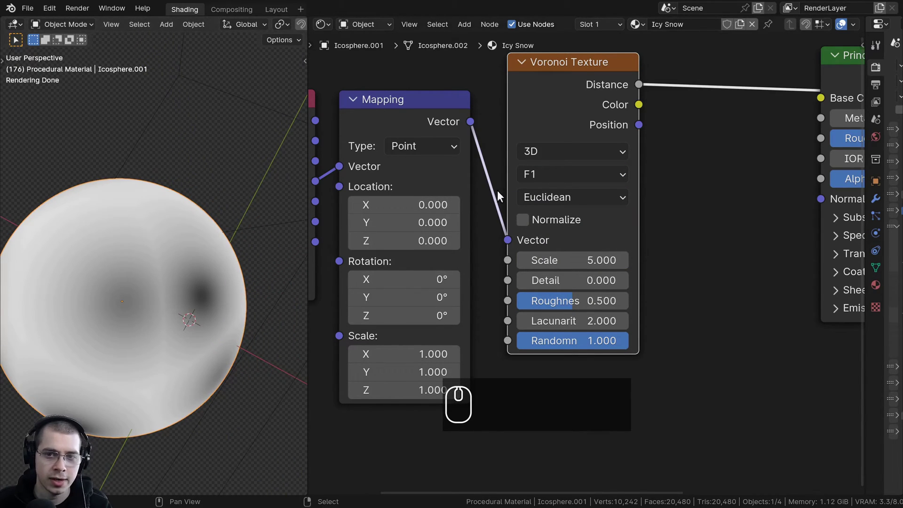
left_click(529, 179)
left_click(556, 261)
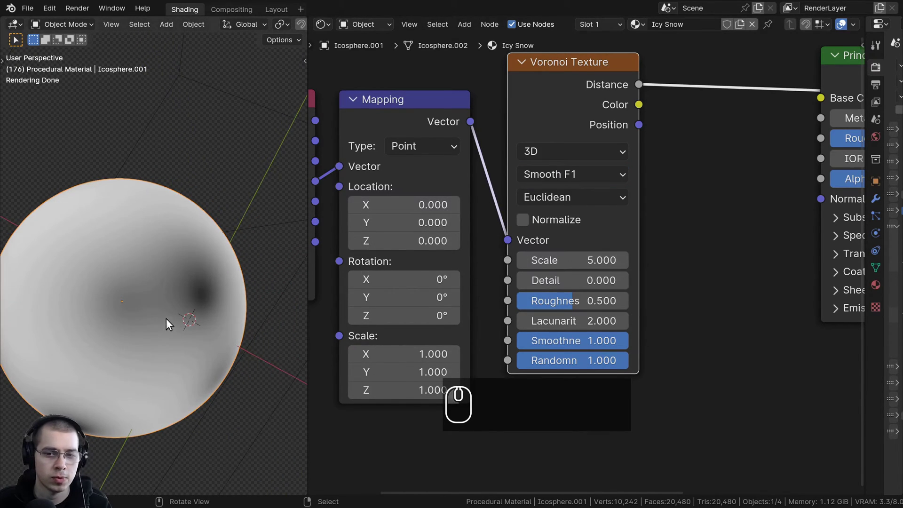
left_click_drag(570, 348, 658, 296)
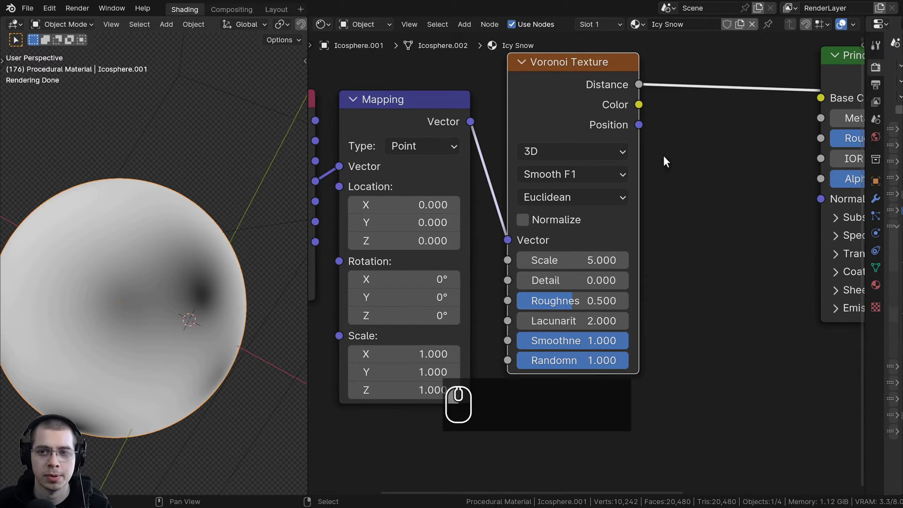
left_click(643, 68)
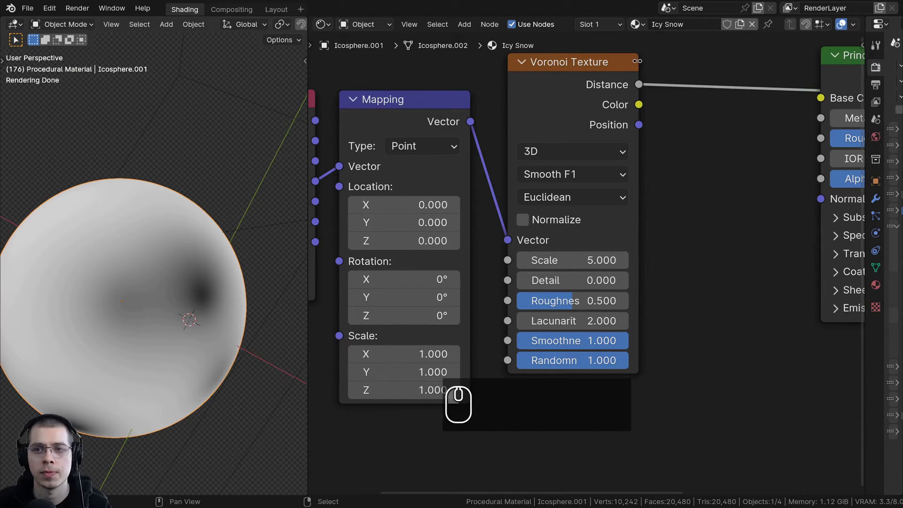
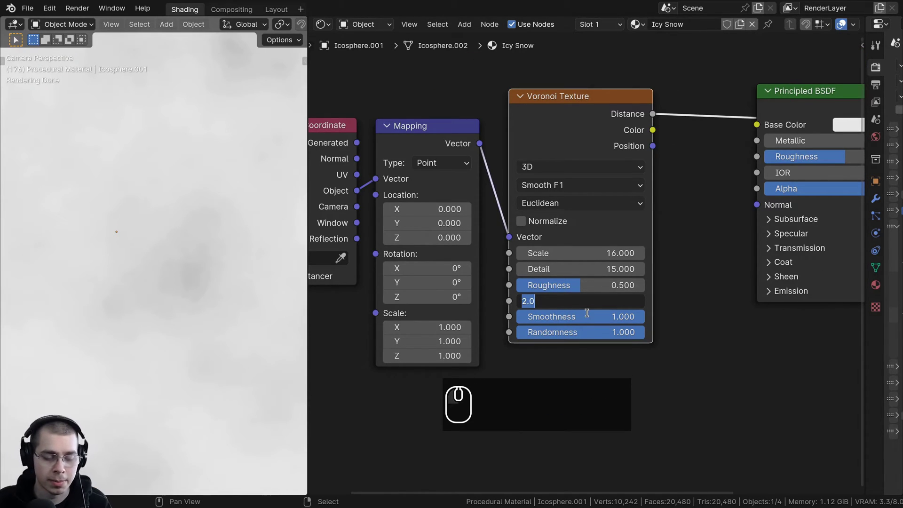
- Set Voronoi lacunarity to 50 and feed the Mapping vector into the new Noise Texture
type("50")
key("Return")
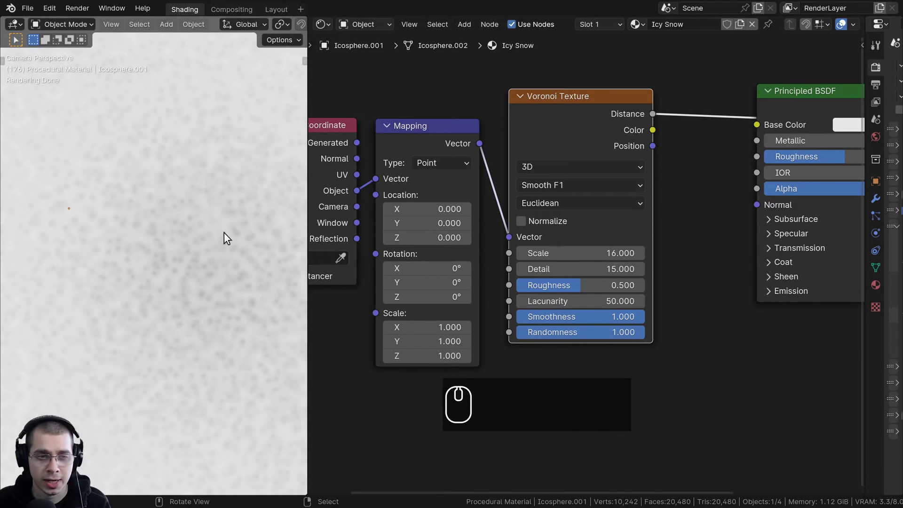
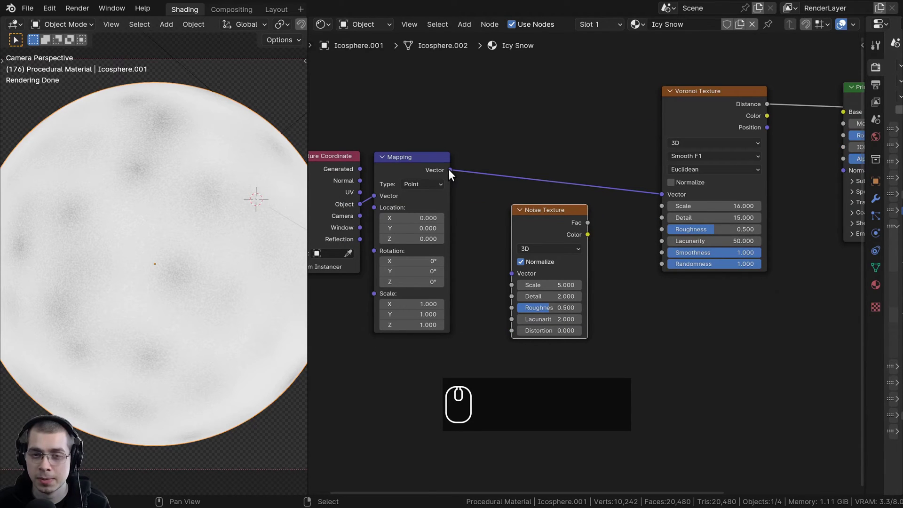
left_click_drag(452, 172, 633, 317)
left_click(548, 229)
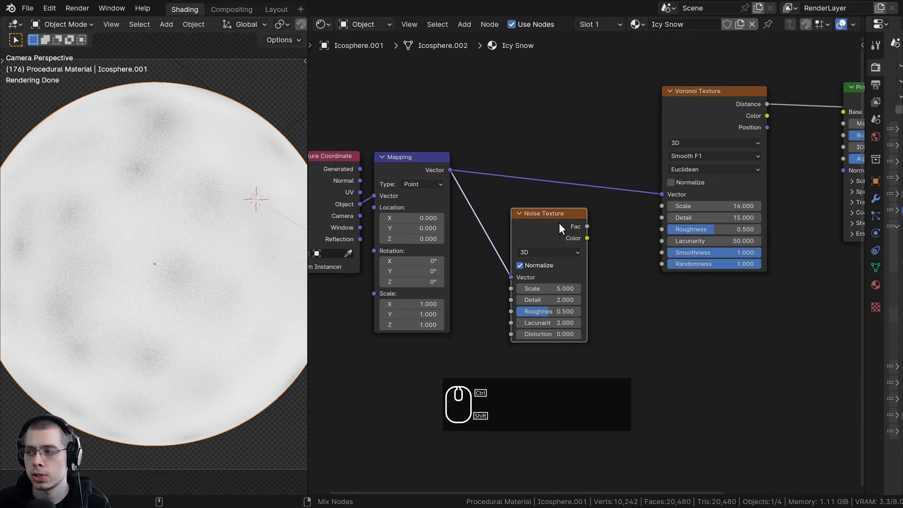
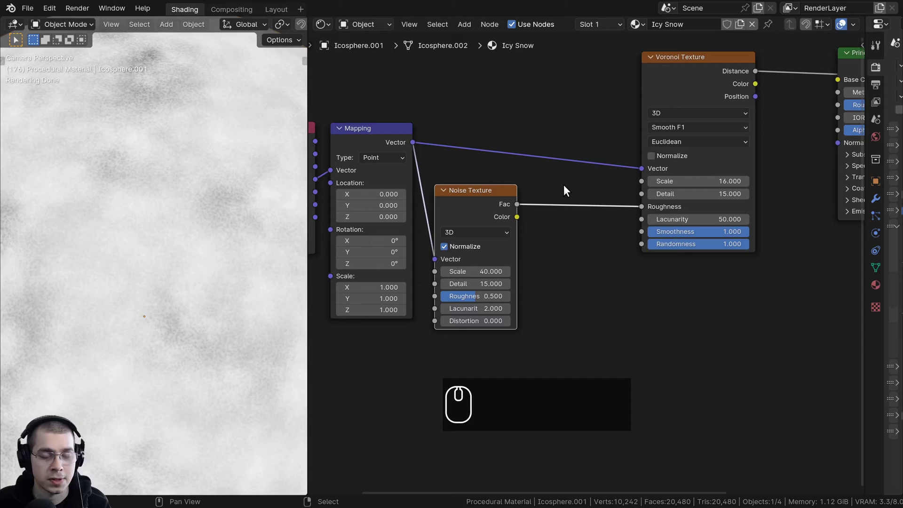
- Insert a Color Ramp between Noise and Voronoi roughness, dark stop at about 0.161
key("shift+a")
left_click(567, 189)
type("ac")
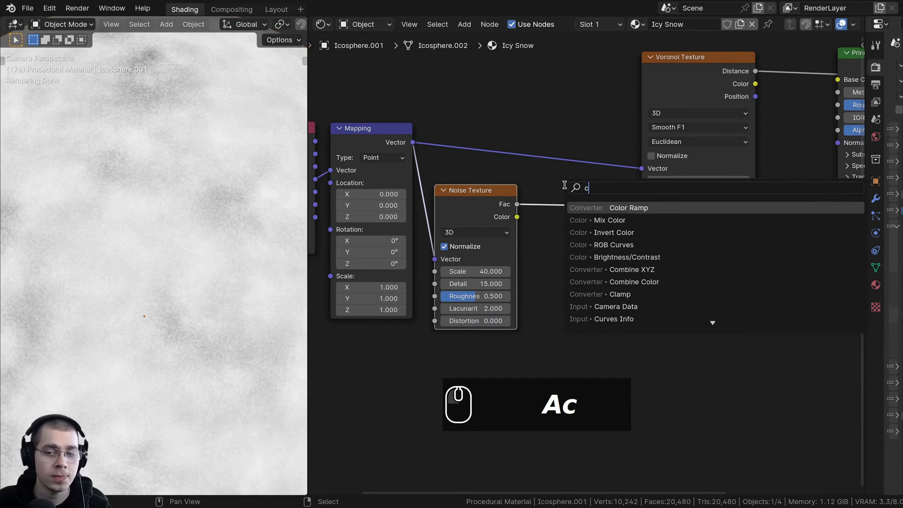
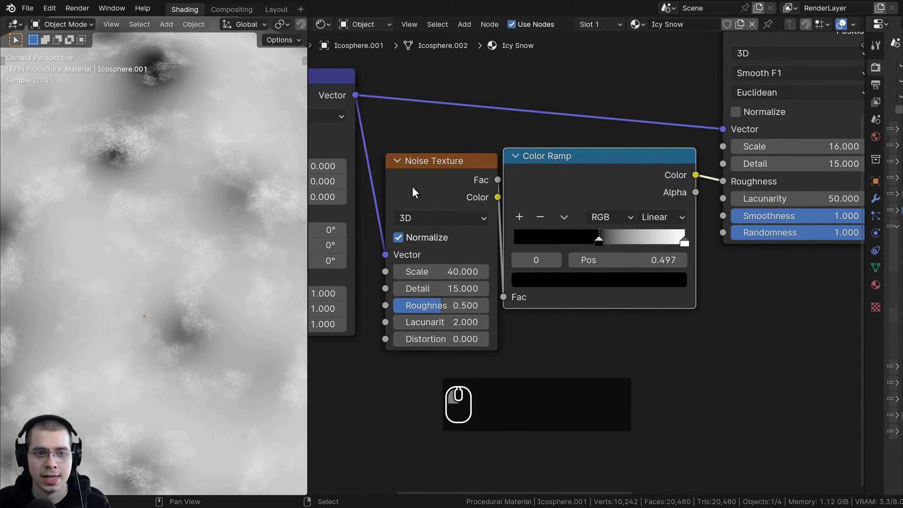
middle_click(182, 259)
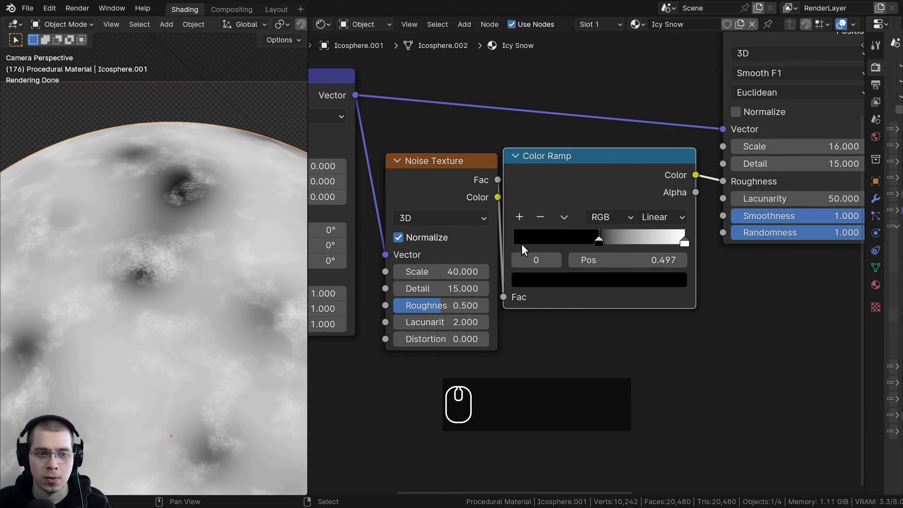
left_click_drag(599, 240, 604, 236)
left_click_drag(635, 244, 559, 242)
left_click_drag(619, 243, 589, 243)
left_click_drag(520, 241, 547, 241)
- Orbit the viewport to inspect the sphere and frame the Voronoi and shader nodes
scroll("down", 3)
left_click_drag(147, 296, 107, 258)
scroll("down", 3)
scroll("up", 3)
left_click_drag(201, 247, 186, 215)
scroll("up", 3)
left_click_drag(161, 247, 163, 273)
scroll("down", 3)
scroll("down", 3)
middle_click(526, 243)
middle_click(412, 282)
scroll("up", 3)
left_click_drag(554, 168, 597, 239)
scroll("up", 3)
left_click_drag(527, 155, 607, 244)
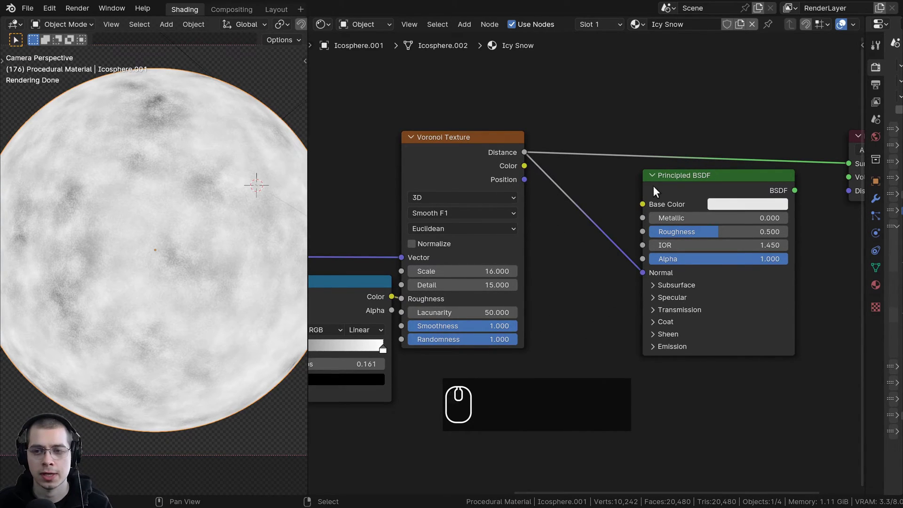
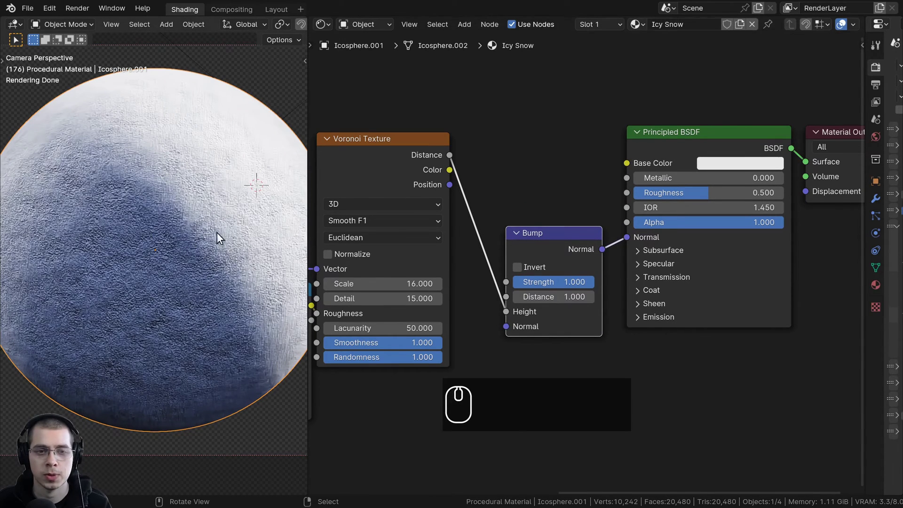
- Set the Bump node strength to 0.2
left_click(528, 238)
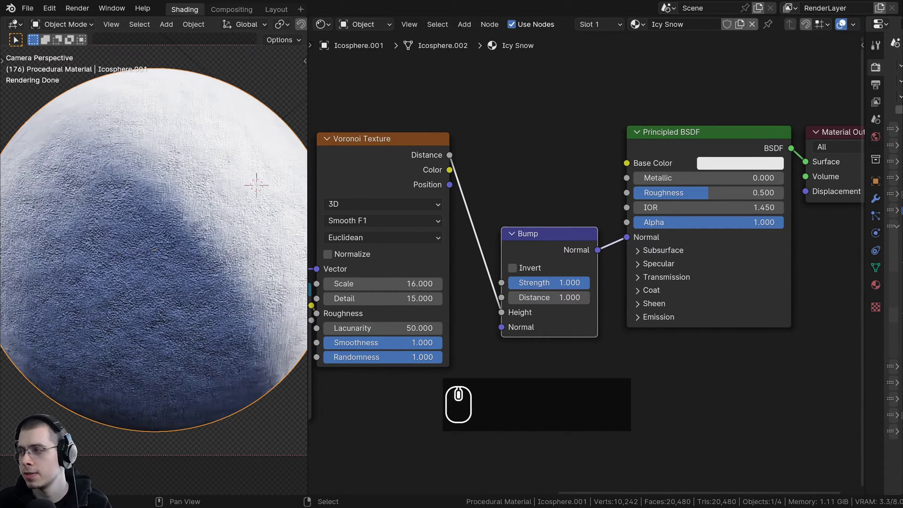
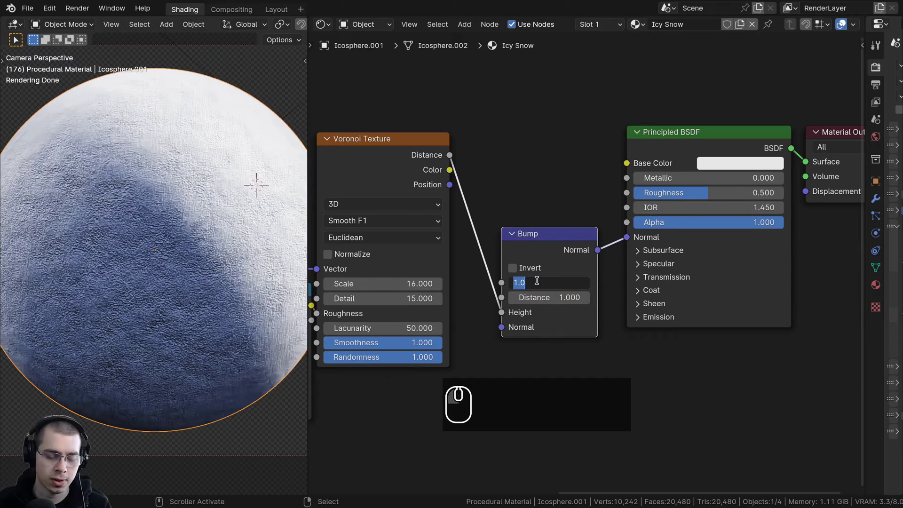
type(".2")
key("Return")
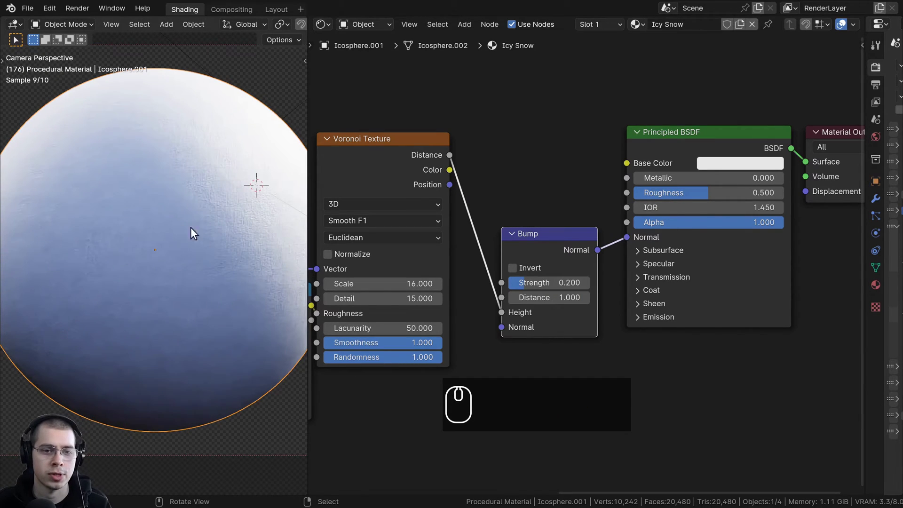
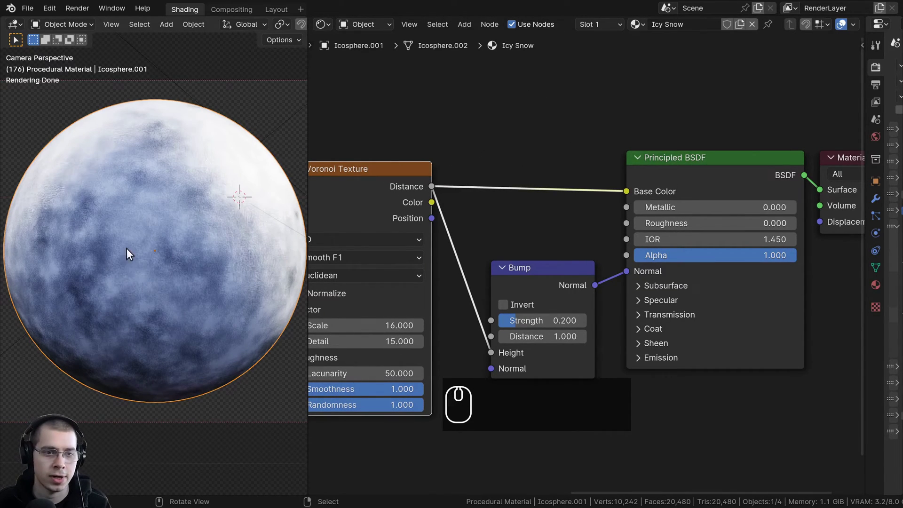
- Blend two pale blue colours by the Voronoi Distance through a Mix node into Base Color
left_click_drag(337, 195, 156, 223)
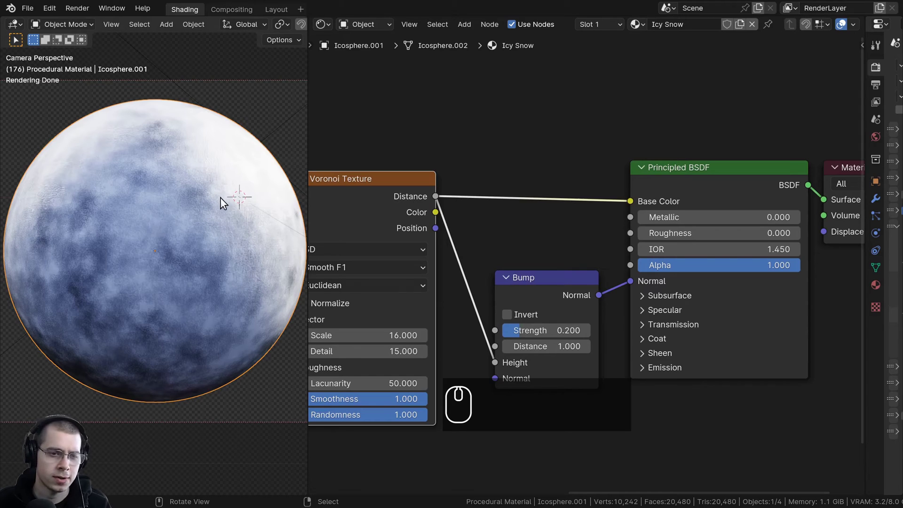
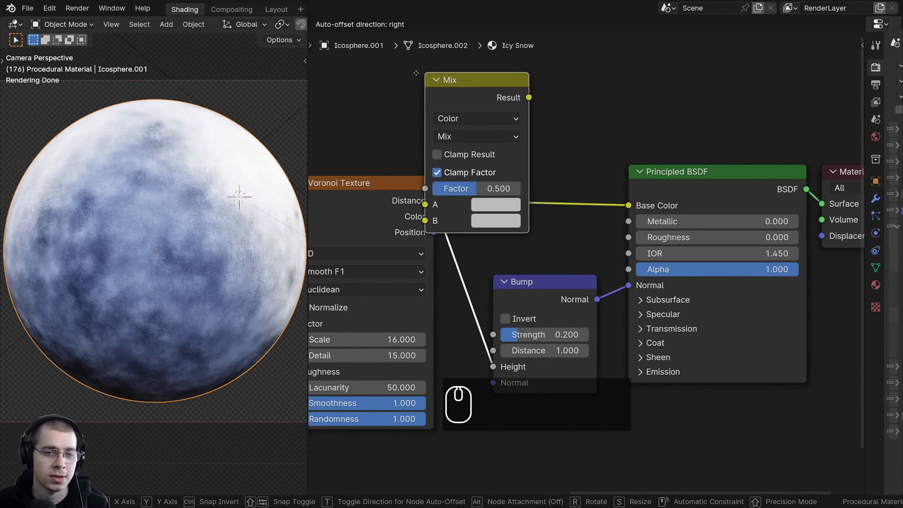
left_click_drag(486, 75, 377, 202)
left_click_drag(484, 207, 511, 219)
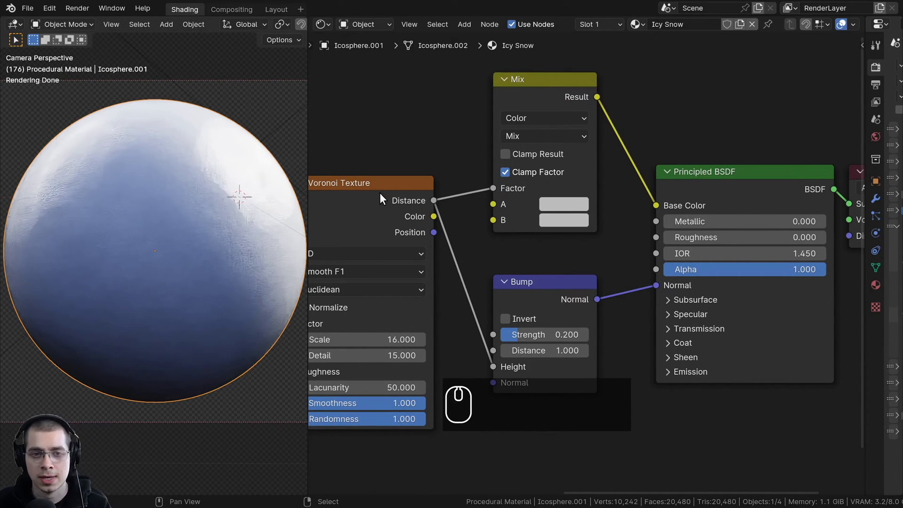
left_click(389, 200)
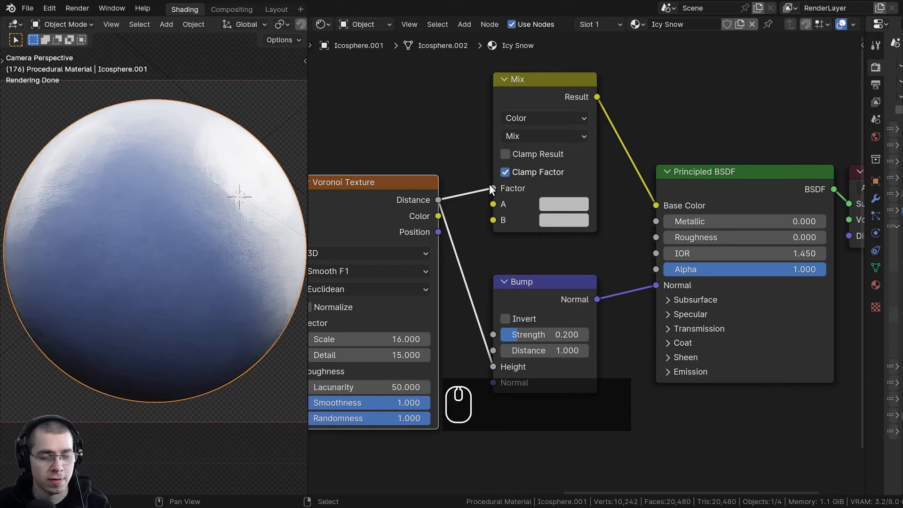
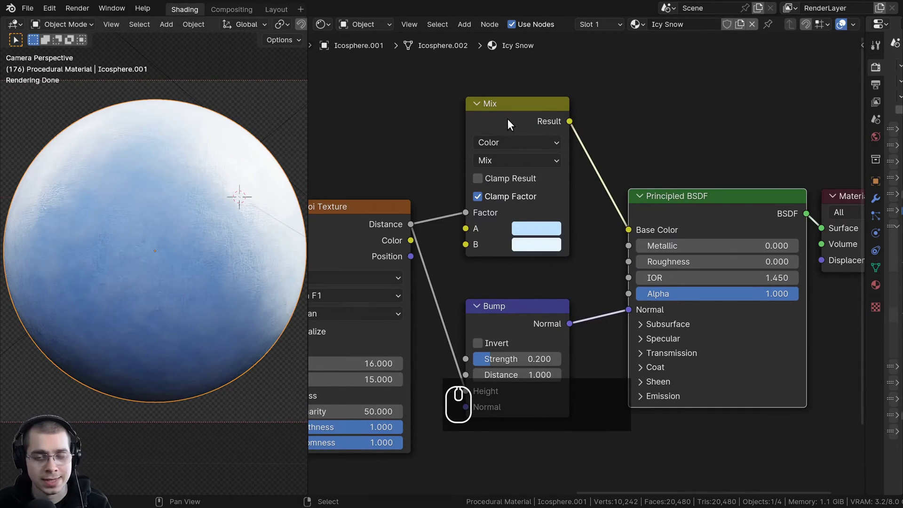
- Adjust the mix colours in the colour picker and bring the shader's transmission settings into view
left_click_drag(510, 141, 494, 226)
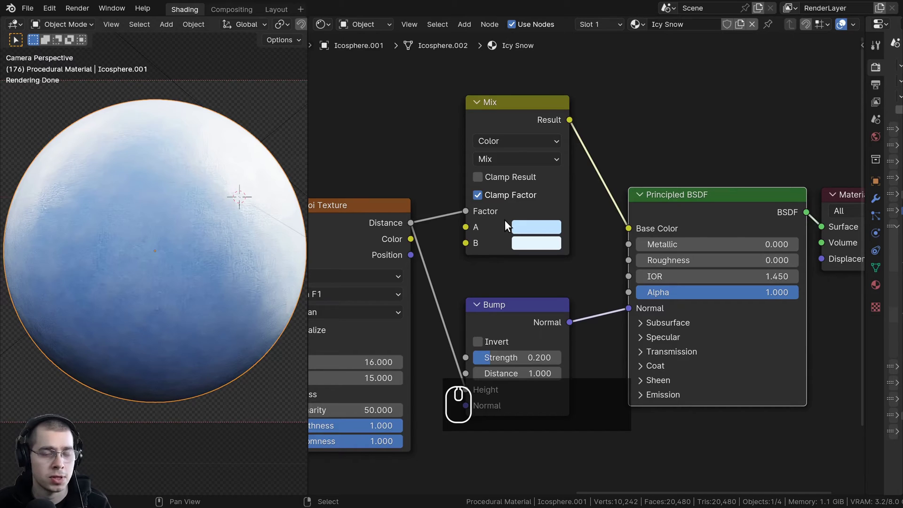
left_click(537, 229)
left_click(548, 87)
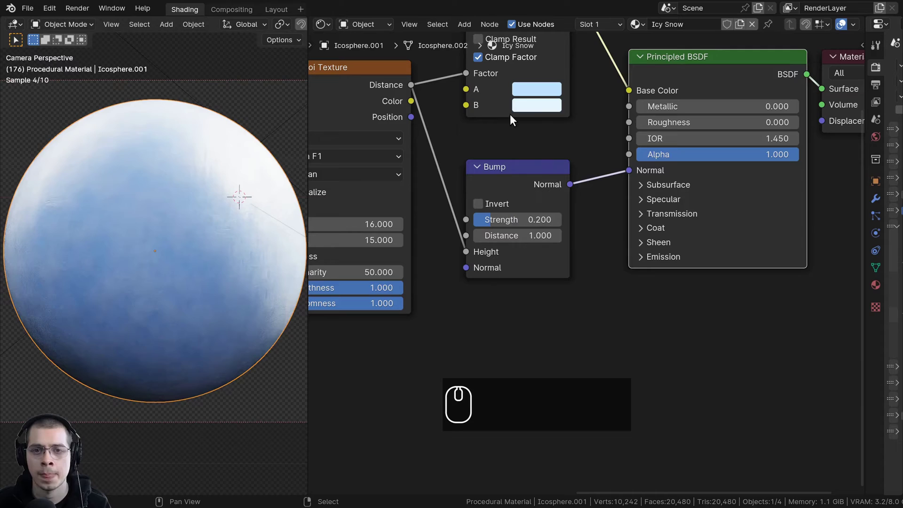
left_click(526, 97)
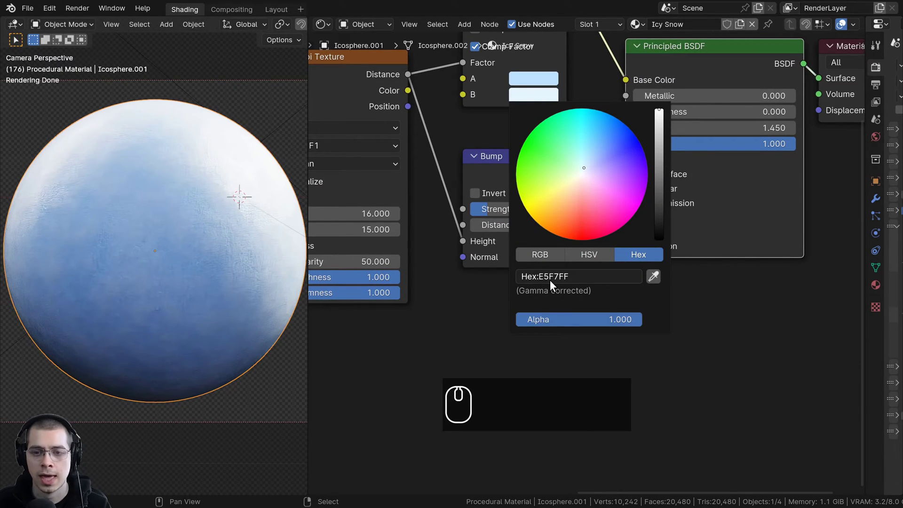
scroll("down", 3)
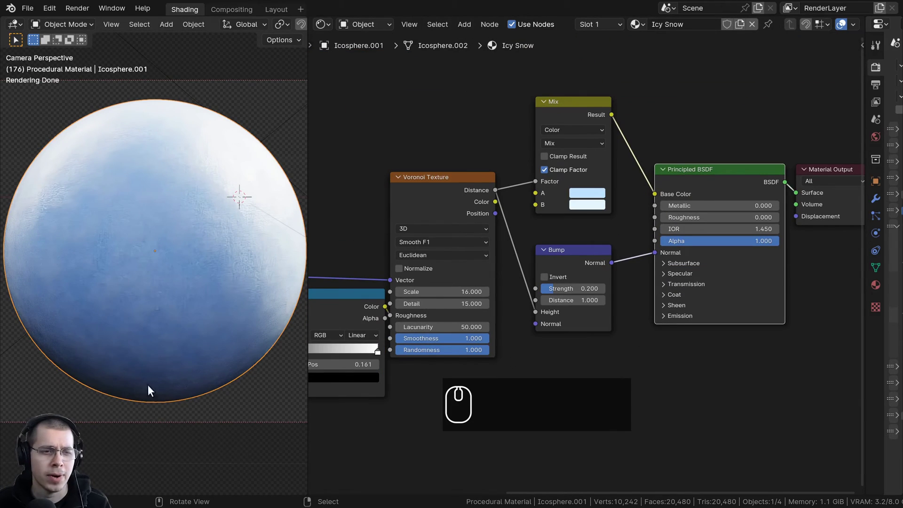
scroll("up", 3)
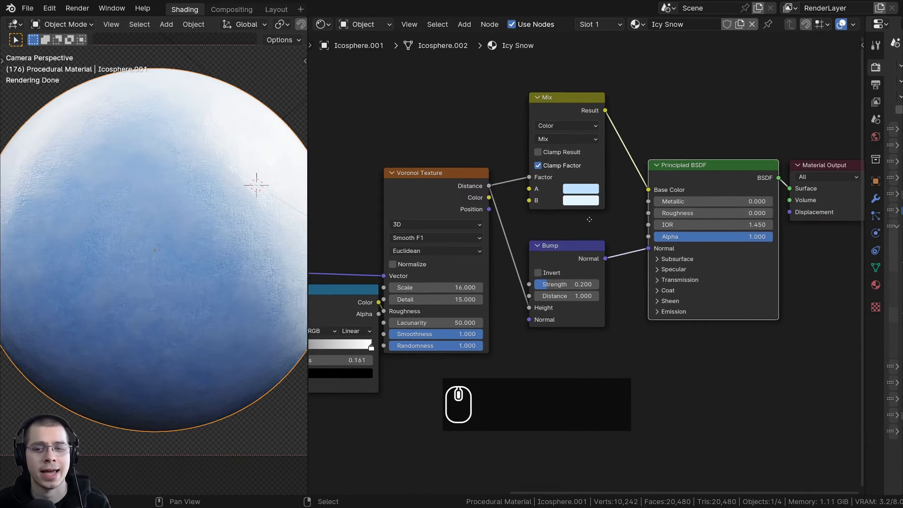
scroll("up", 3)
- Drive Transmission Weight with a Color Ramp of the Voronoi Distance, white stop at 0.490
left_click(598, 230)
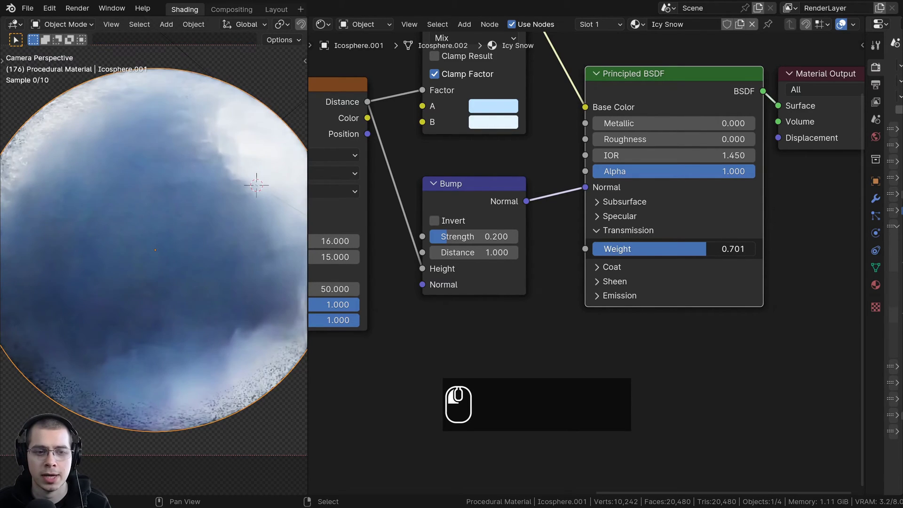
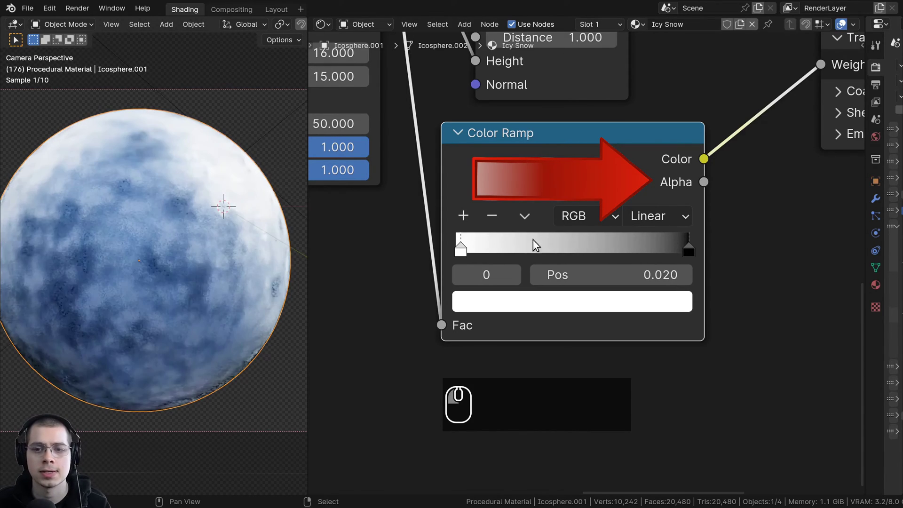
left_click_drag(676, 248, 649, 248)
left_click_drag(469, 252, 602, 251)
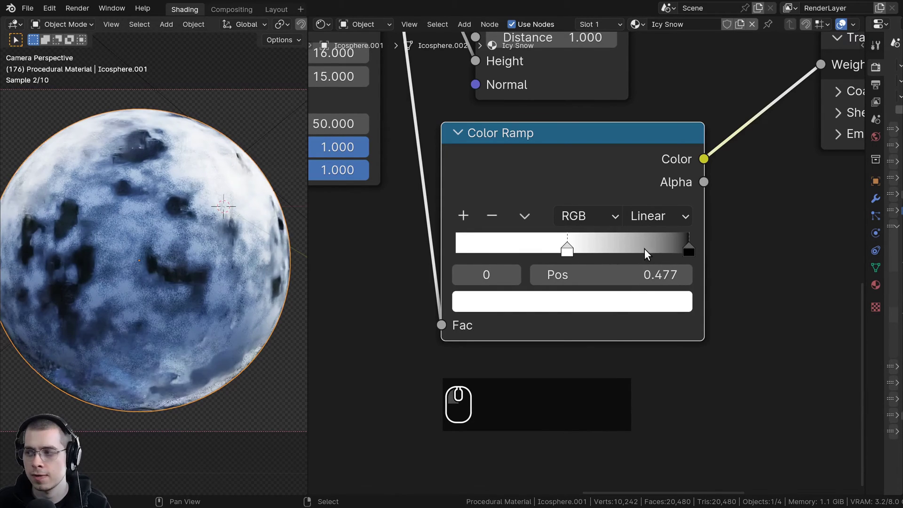
left_click(572, 249)
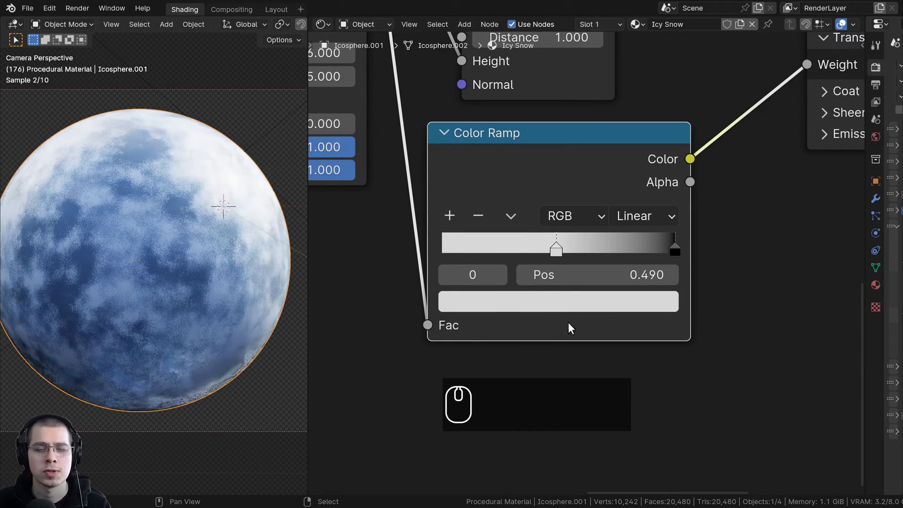
- Pan and zoom the node editor to see more of the snow node tree
left_click_drag(178, 218, 445, 221)
scroll("down", 3)
left_click_drag(583, 220, 543, 180)
left_click_drag(545, 178, 528, 129)
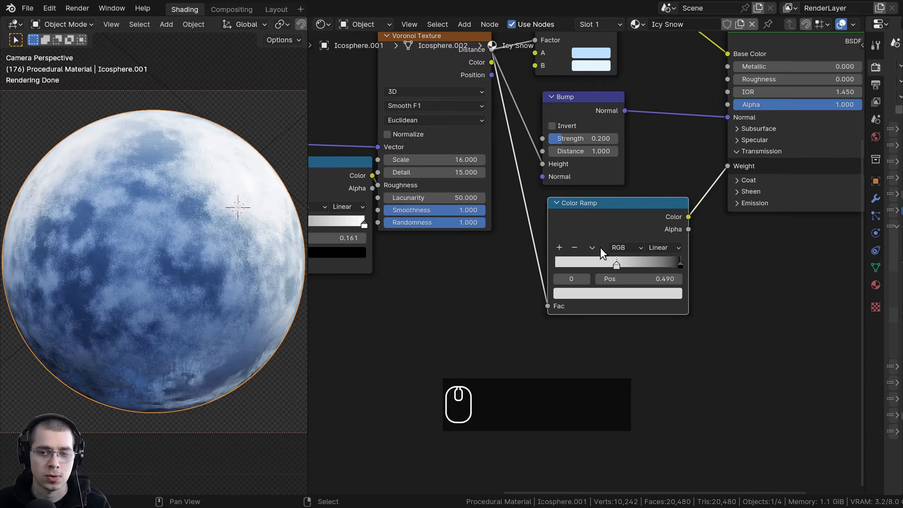
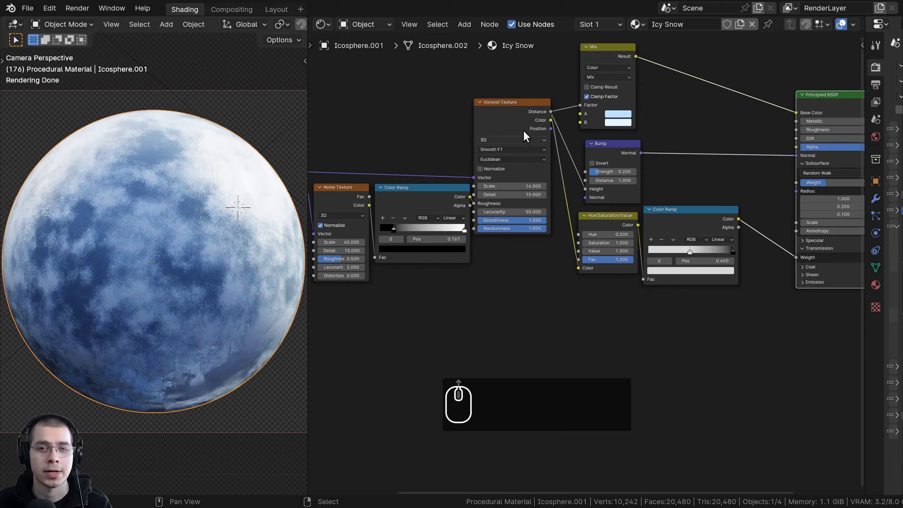
- Select the Voronoi Texture node that feeds the transmission Color Ramp via Hue/Saturation/Value
left_click(516, 120)
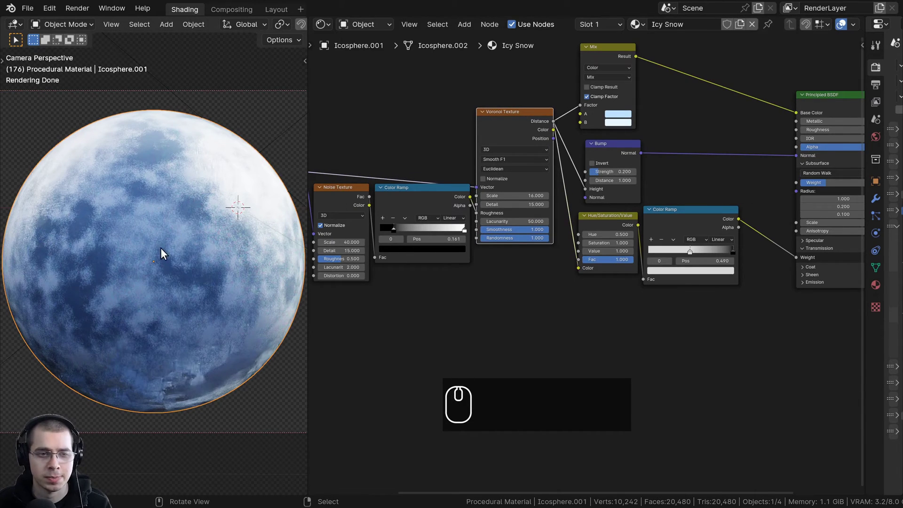
left_click(512, 129)
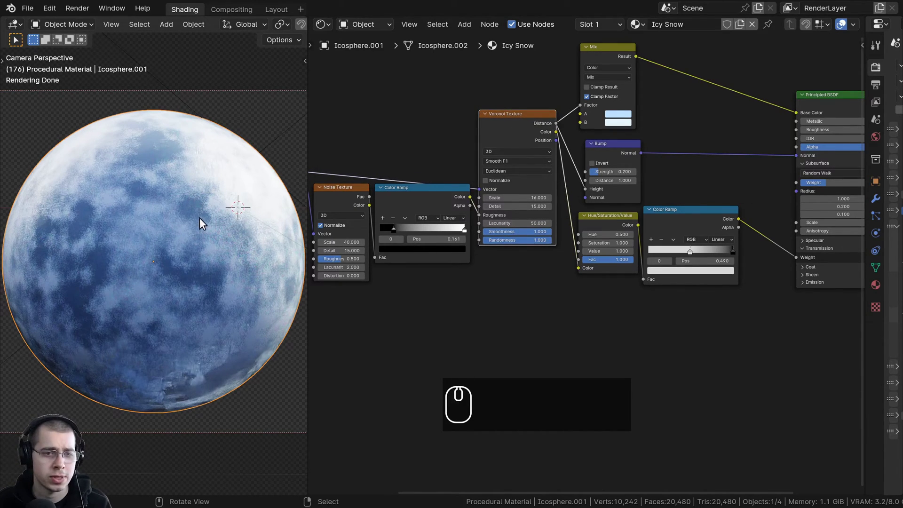
scroll("up", 3)
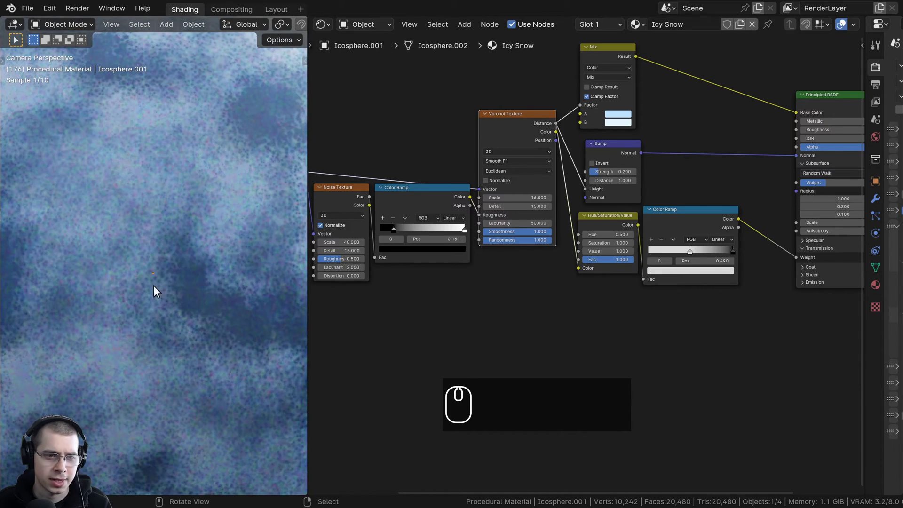
scroll("down", 3)
left_click(519, 125)
middle_click(571, 103)
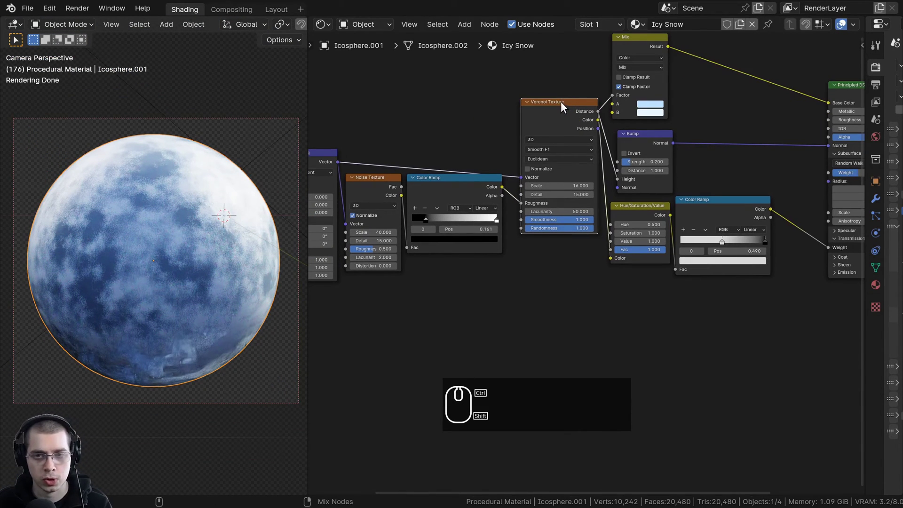
- Duplicate the Voronoi Texture, preview it on the sphere and set its scale to 20
key("ctrl+shift+d")
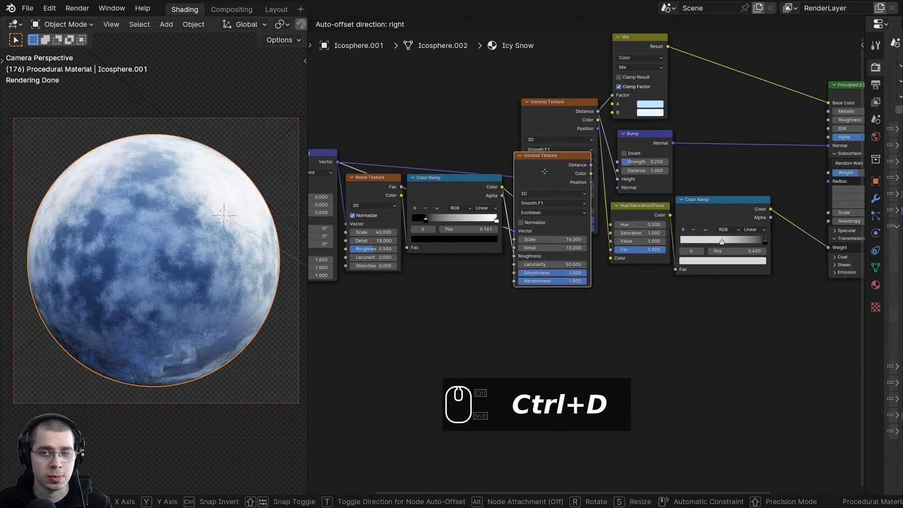
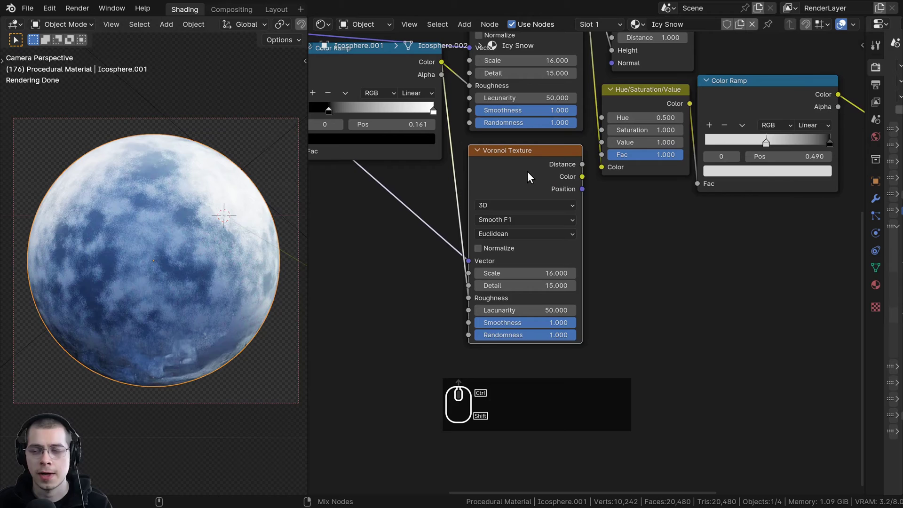
left_click(530, 175)
scroll("up", 3)
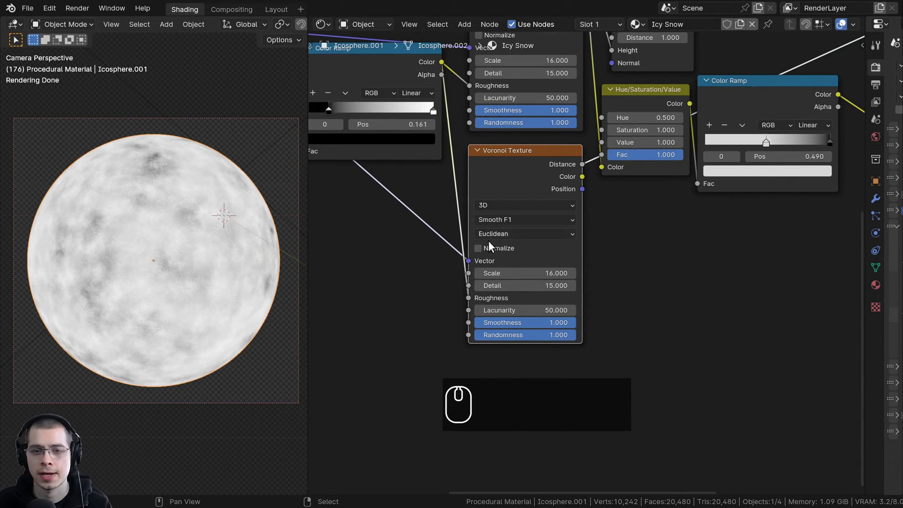
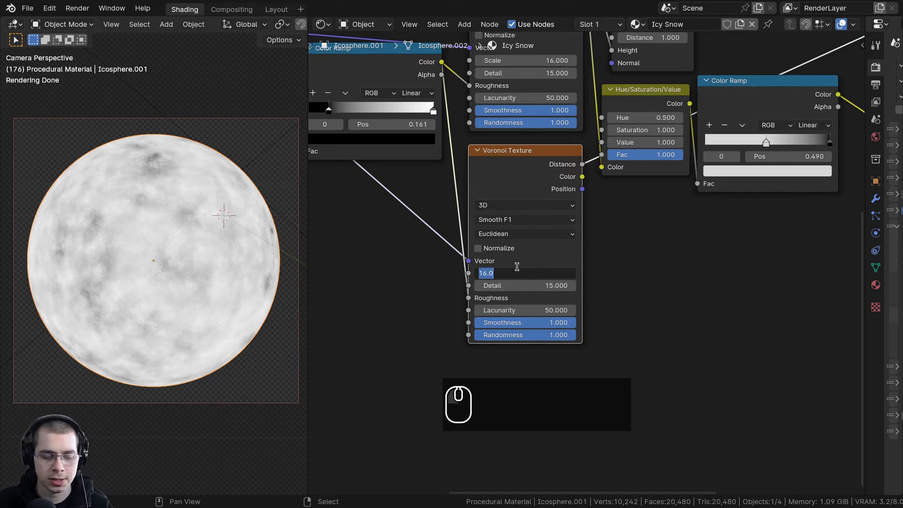
type("20")
key("Return")
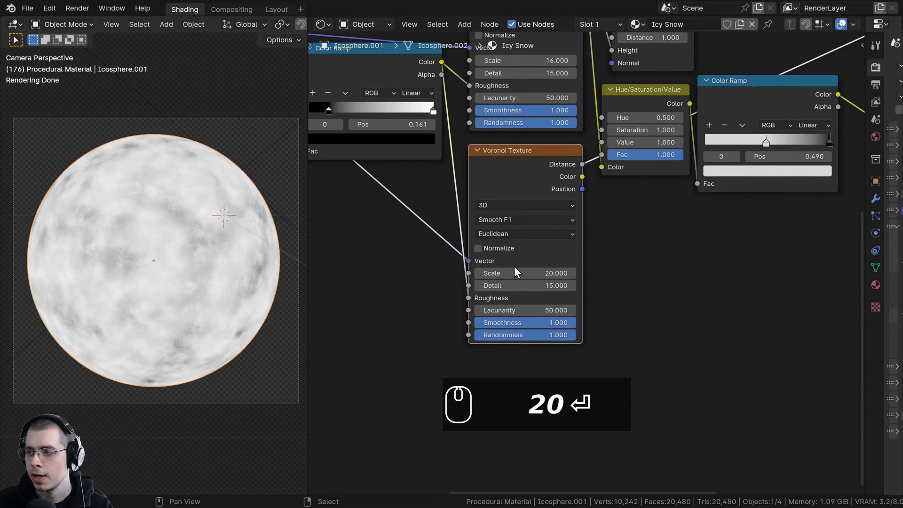
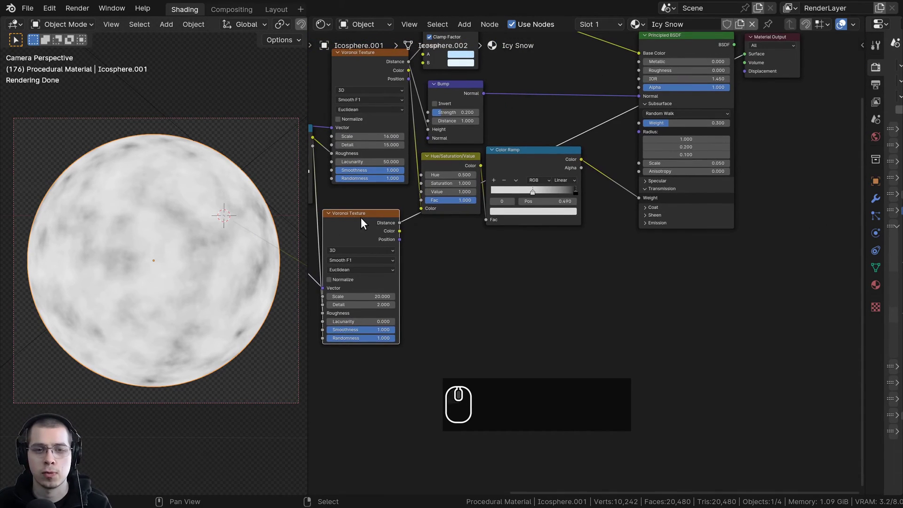
- Link the scale-20 Voronoi Distance to Material Output Displacement and preview the full shader again
left_click_drag(402, 226, 754, 73)
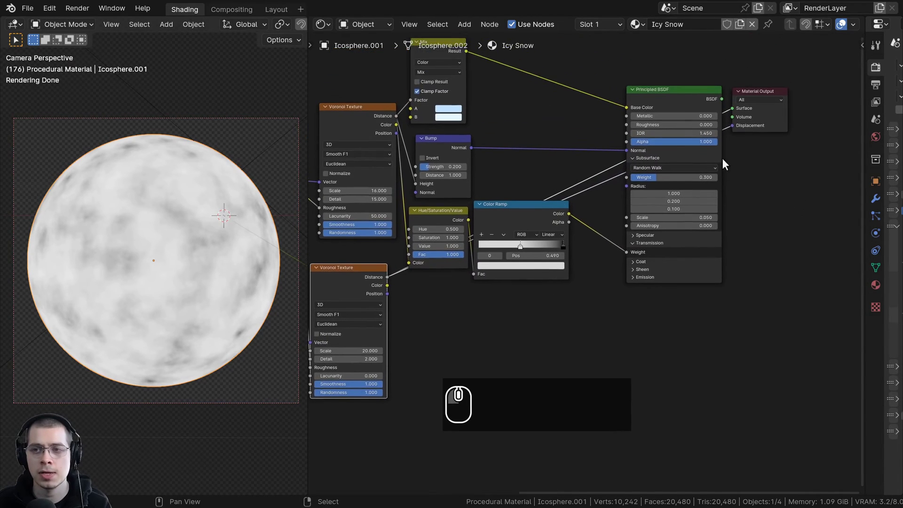
left_click(678, 94)
left_click_drag(82, 345, 162, 333)
left_click_drag(163, 333, 258, 183)
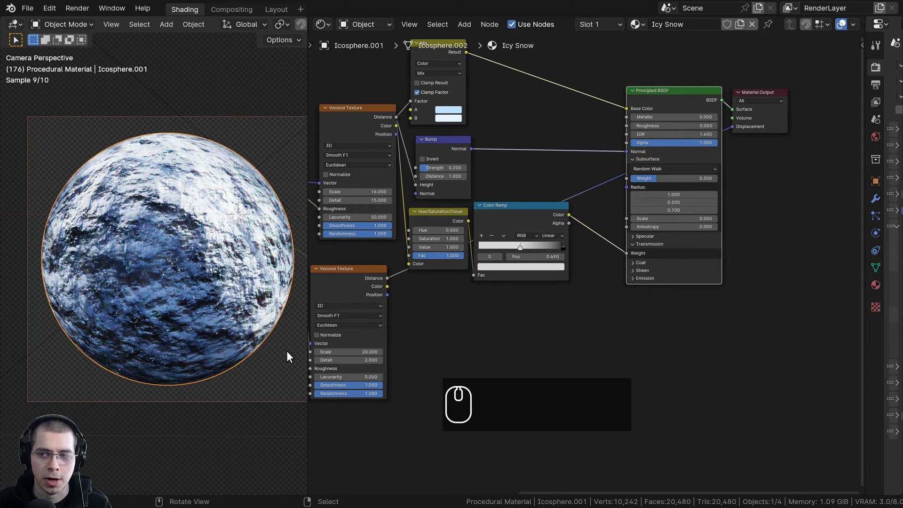
- Widen the properties area and show the Icy Snow material's settings
left_click_drag(858, 210, 718, 292)
left_click(717, 293)
scroll("down", 3)
- Set the material's surface displacement method to Displacement and Bump
left_click(828, 395)
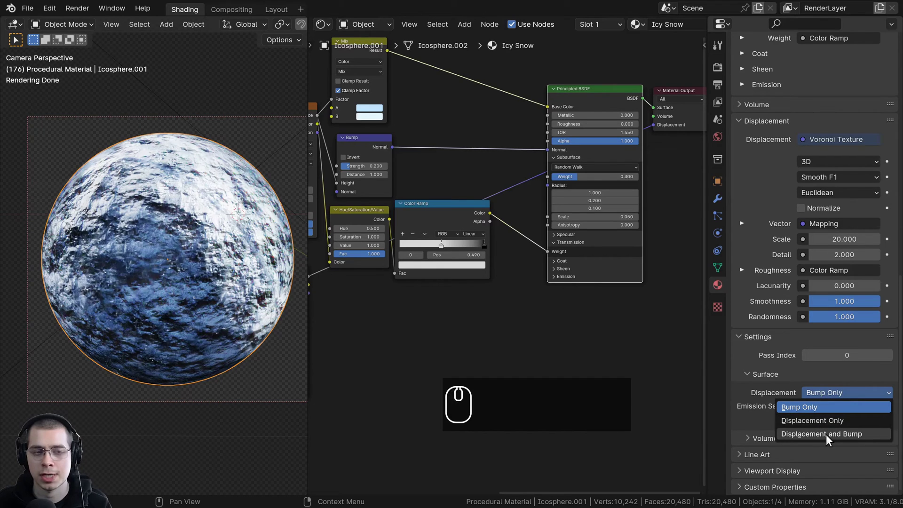
left_click(829, 436)
scroll("down", 3)
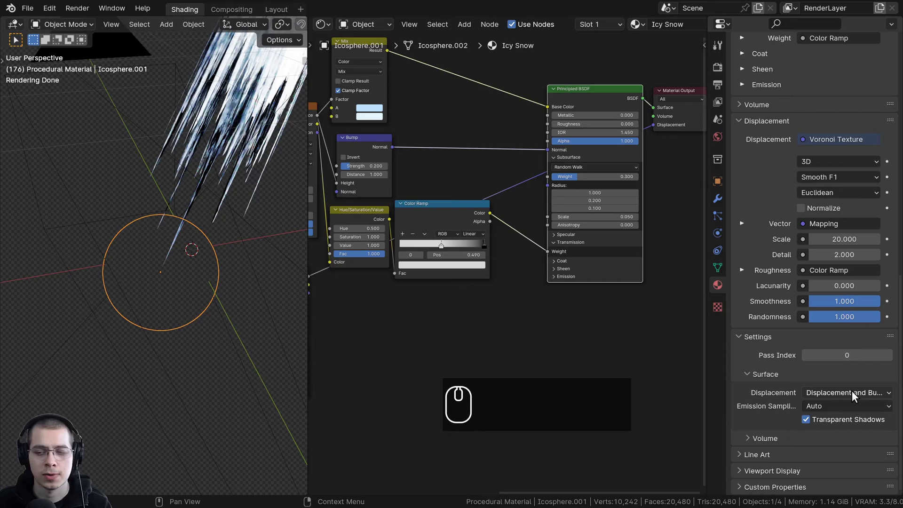
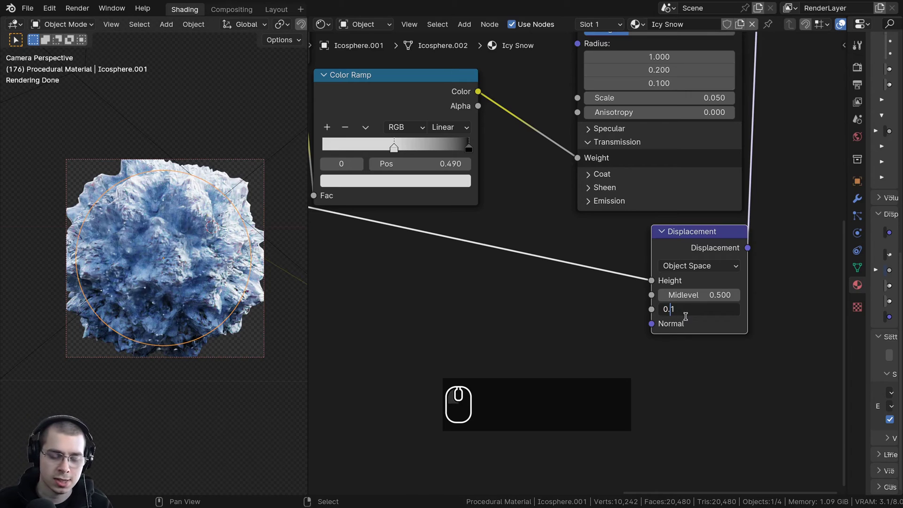
- Set the Displacement node scale to 0.010, zoom out the node editor and clear the selection
key("0")
key("Return")
scroll("up", 3)
key("a")
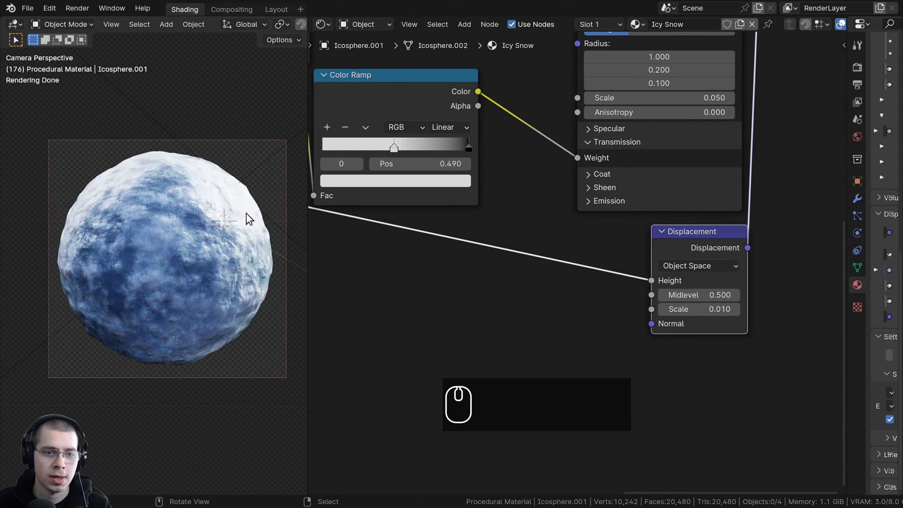
left_click(706, 251)
scroll("down", 3)
middle_click(462, 385)
scroll("up", 3)
scroll("up", 3)
left_click(530, 155)
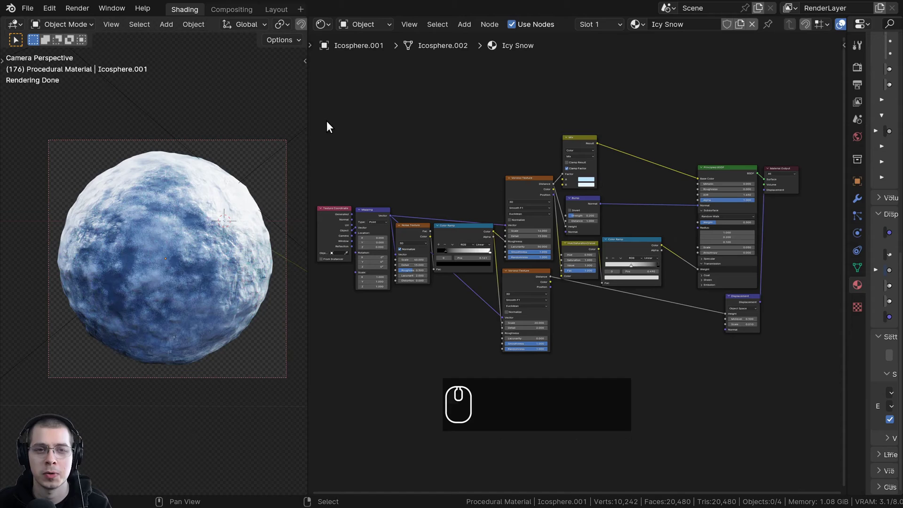
- Box-select all the snow shader nodes except the Material Output
left_click_drag(328, 98, 749, 366)
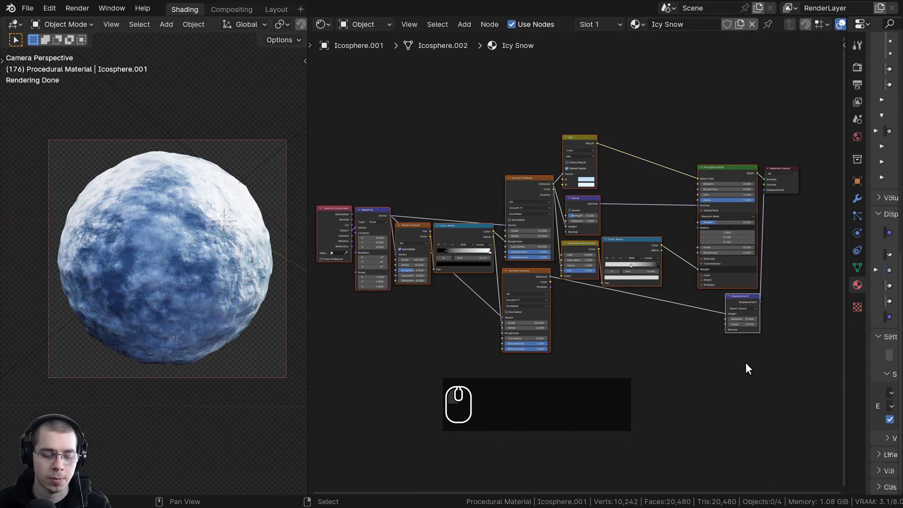
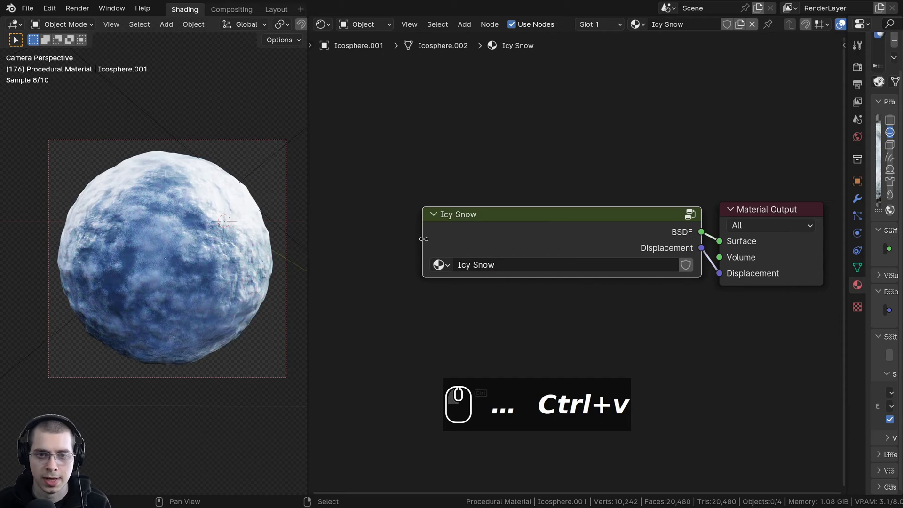
- Widen the Icy Snow group node and step inside the group
left_click_drag(429, 242, 480, 243)
left_click(515, 240)
left_click(476, 233)
scroll("up", 3)
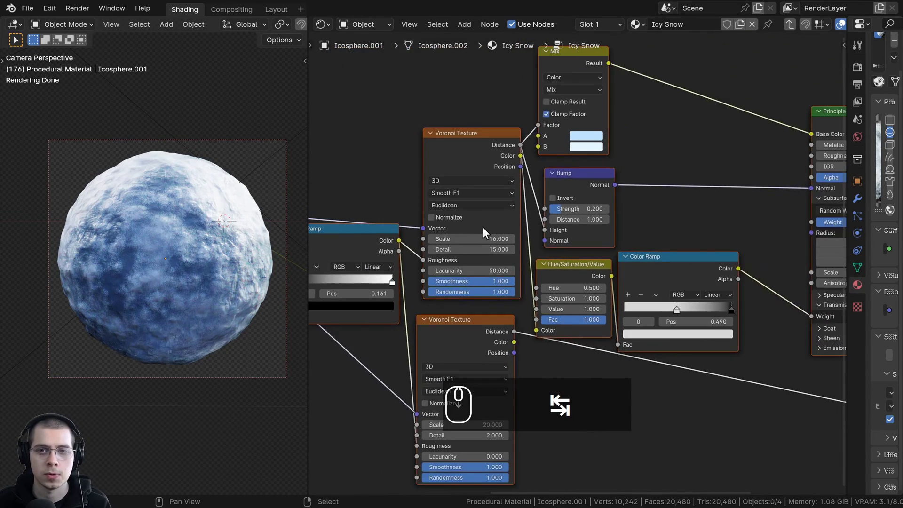
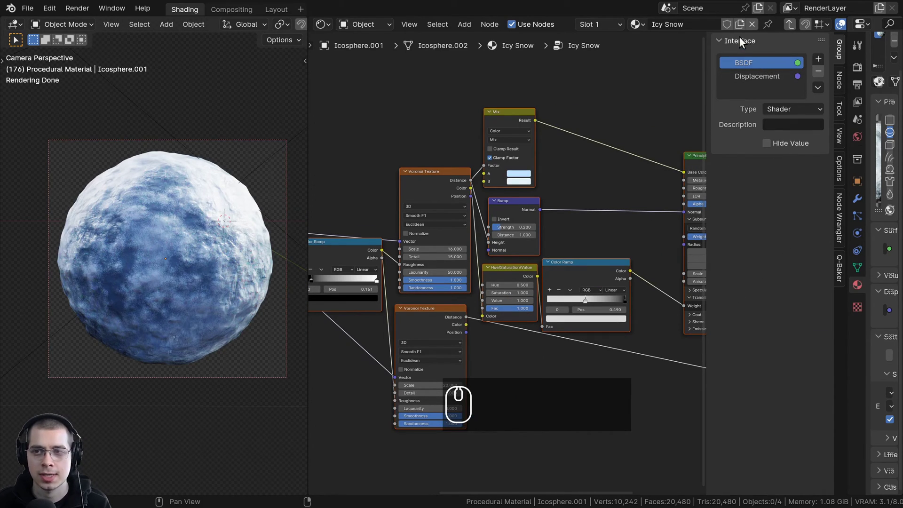
- Rename the group's BSDF output interface item to 'shader'
left_click_drag(749, 79, 749, 65)
left_click_drag(749, 65, 755, 66)
left_click(755, 65)
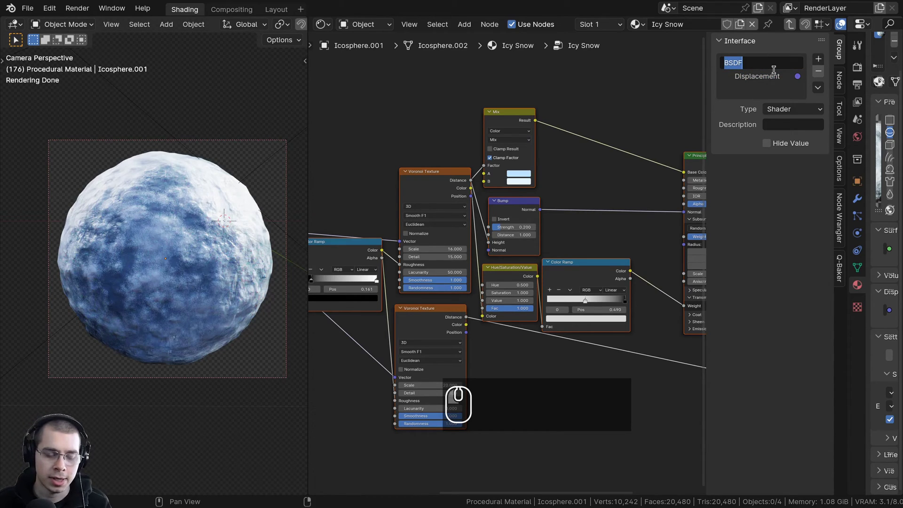
type("shader")
key("Return")
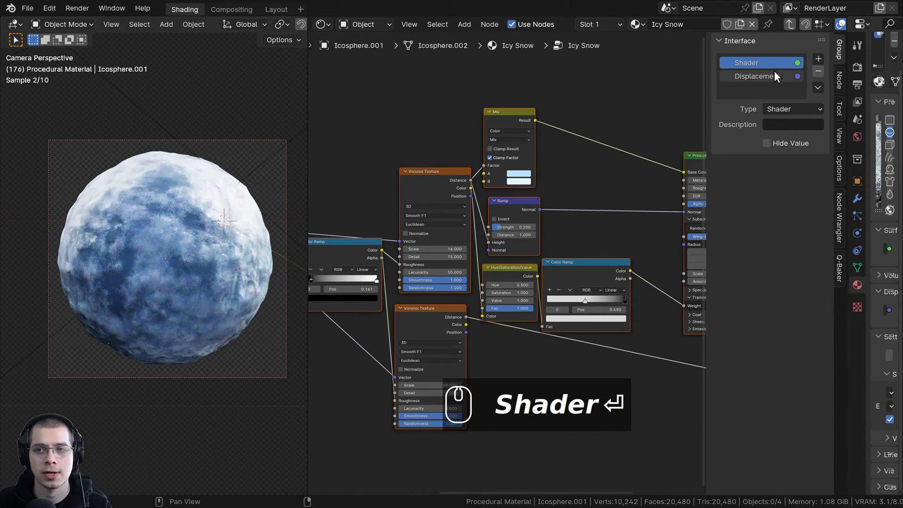
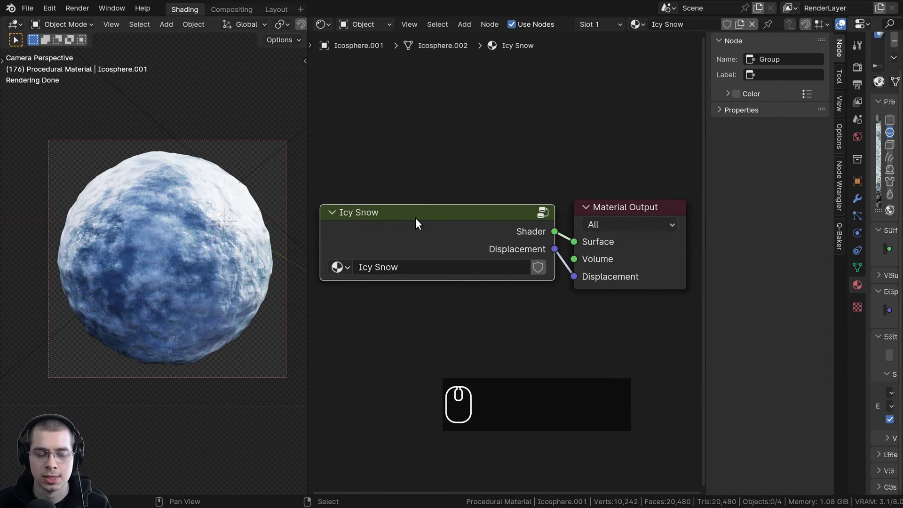
- Enter the Icy Snow group, move its Group Input beside the Mapping node, then return to the material
left_click(425, 218)
key("Tab")
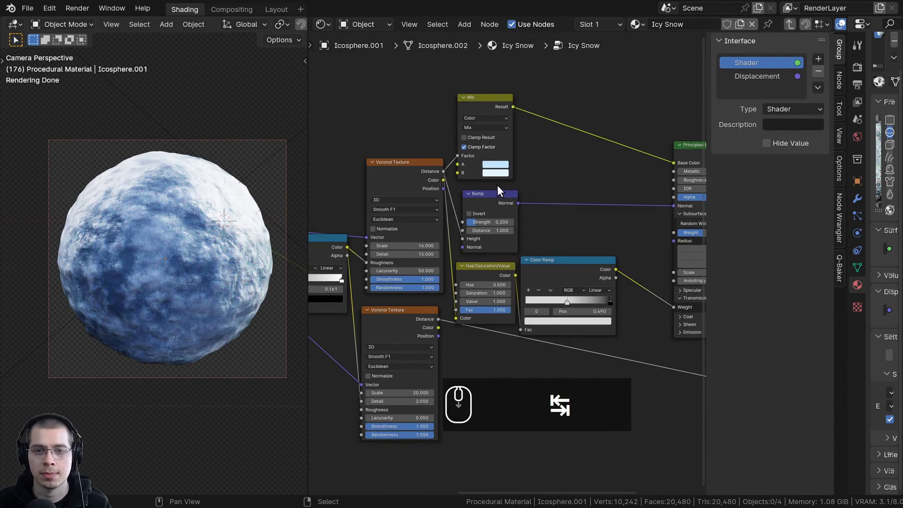
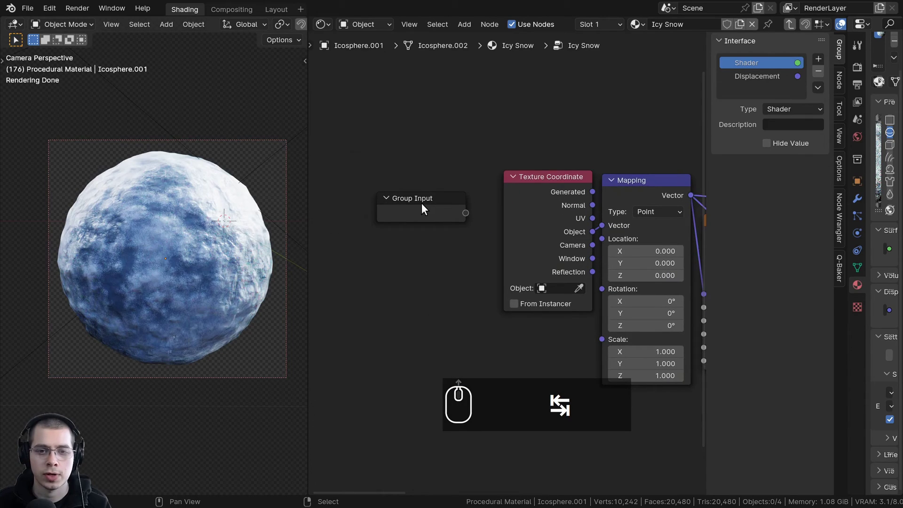
left_click(424, 207)
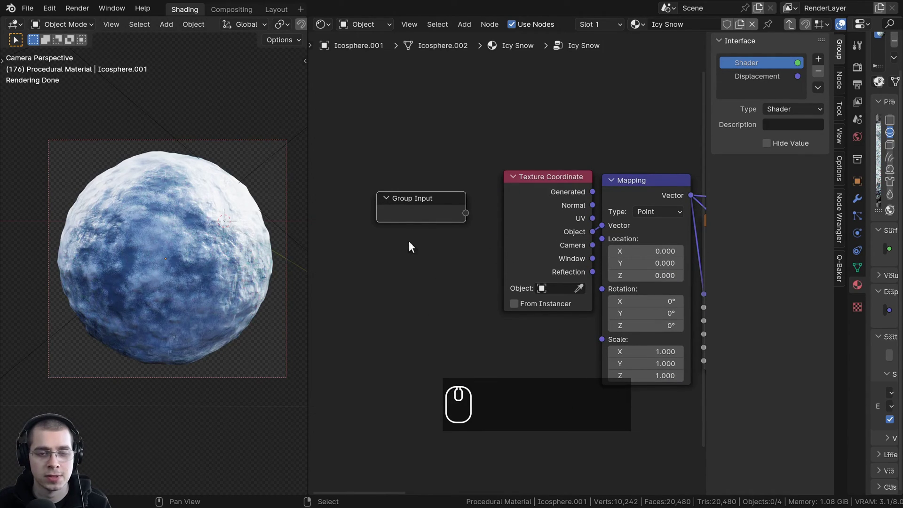
left_click_drag(570, 228, 455, 189)
key("Tab")
left_click_drag(453, 192, 470, 205)
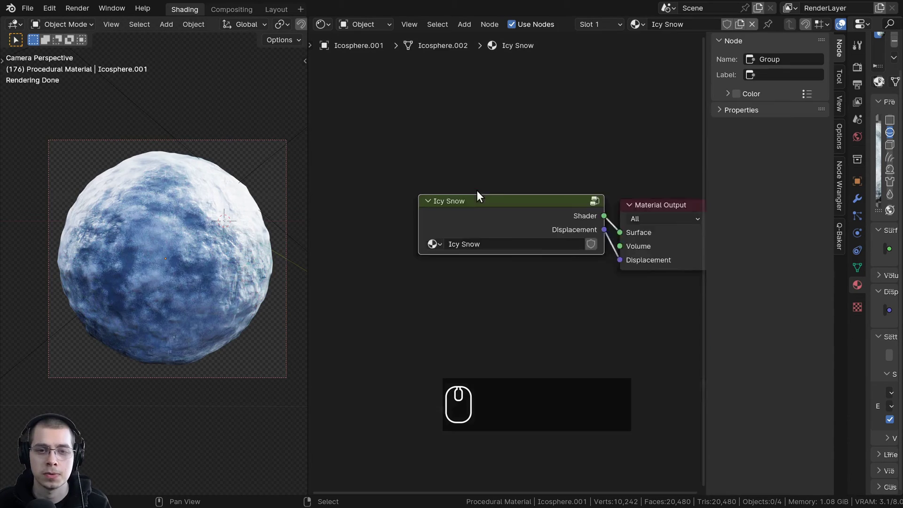
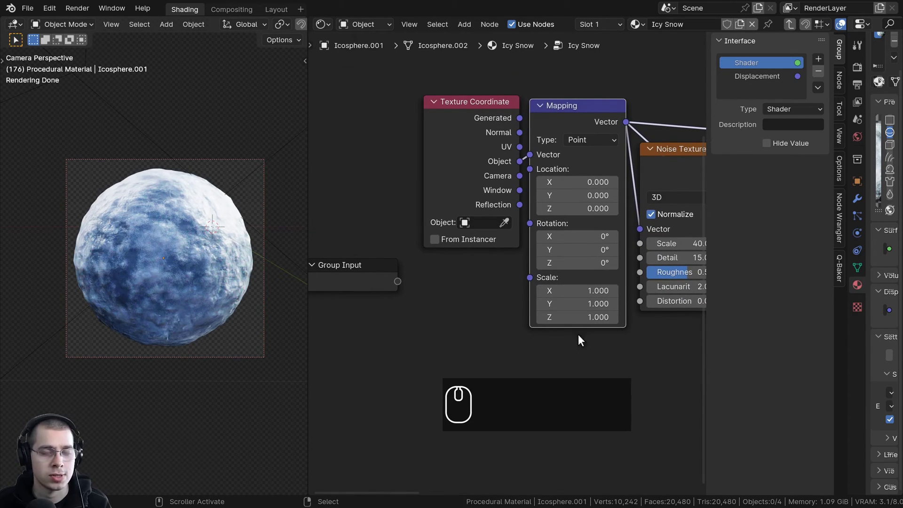
- Link the Mapping Scale to a new group input and make it a Float type, checking it from outside the group
scroll("up", 3)
scroll("up", 3)
left_click_drag(561, 284, 431, 287)
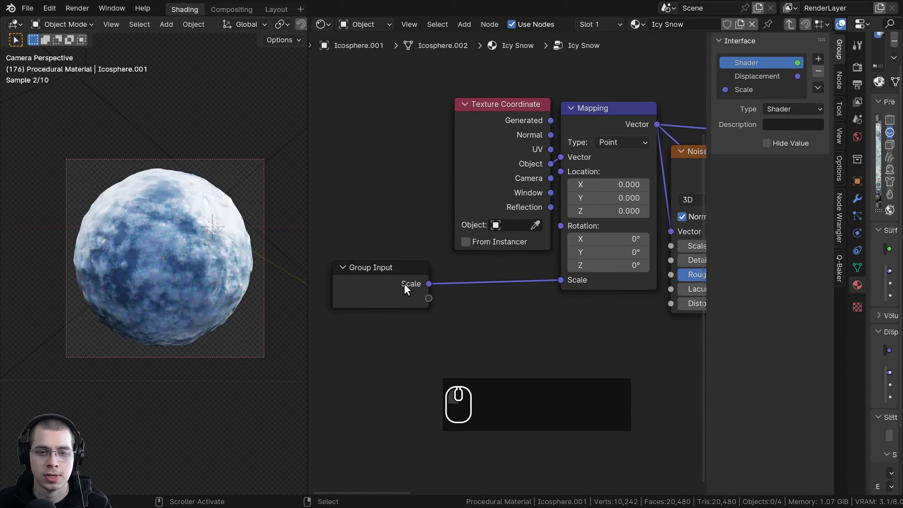
left_click(408, 282)
left_click(749, 94)
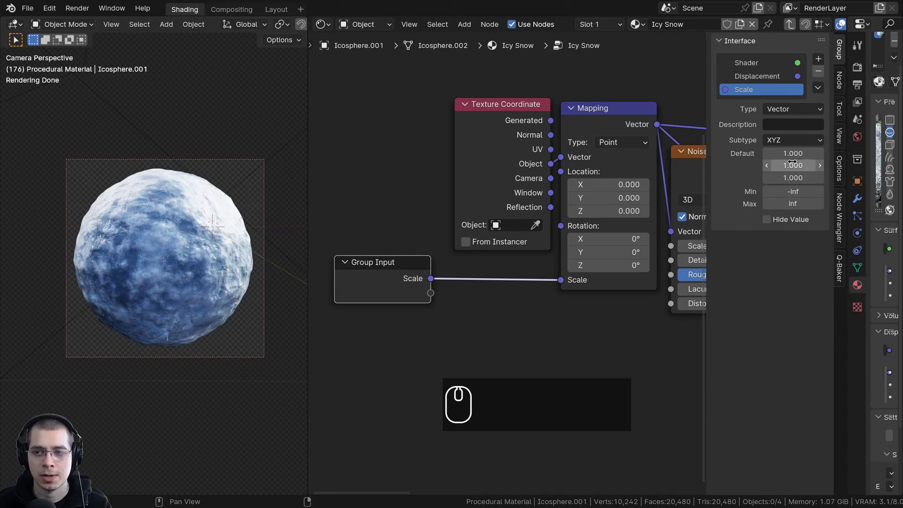
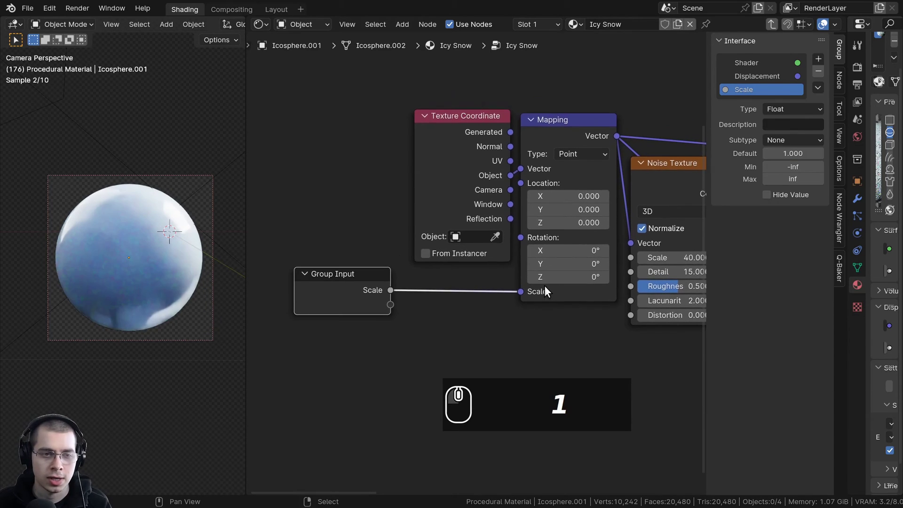
key("Tab")
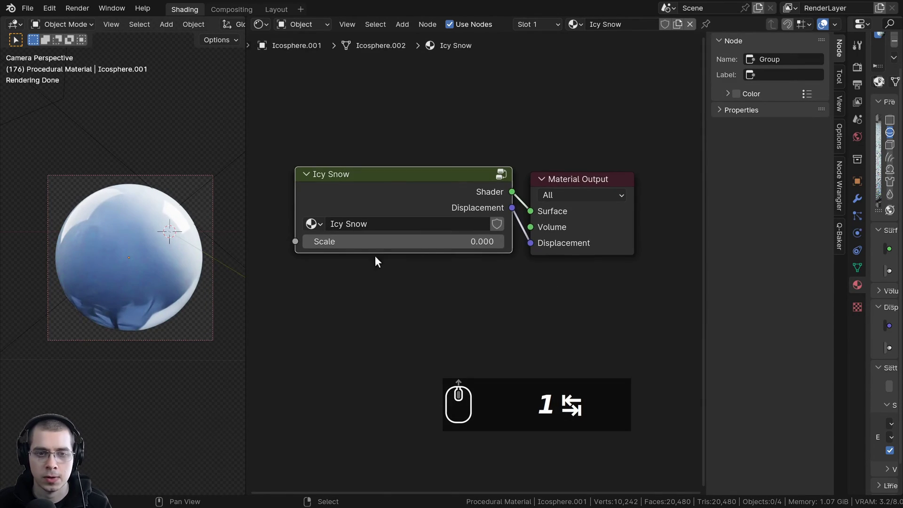
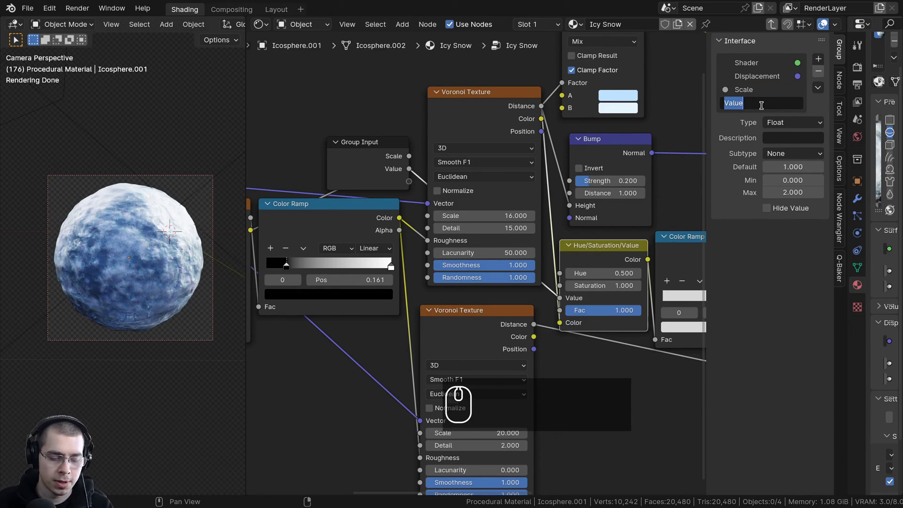
- Rename the new Value input to 'ice and snow factr' (Ice and Snow Factor)
key("shift+i")
type("ice and snow factr")
key("Return")
- Rearrange and move nodes to make room beside the Group Input
left_click_drag(449, 197, 376, 162)
right_click(380, 162)
scroll("down", 3)
right_click(391, 167)
key("g")
left_click_drag(431, 151, 517, 193)
scroll("up", 3)
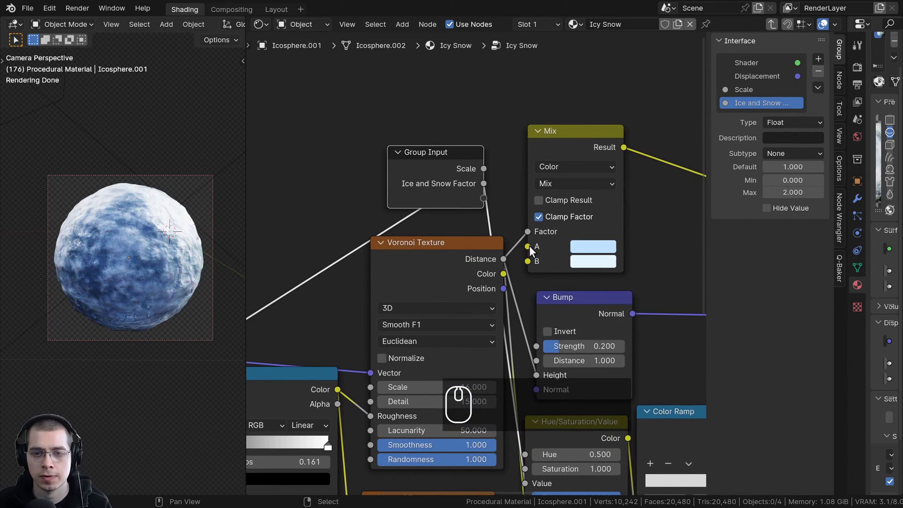
- Expose the Mix A and B colours as group inputs and rename the first to Color 1
left_click_drag(531, 251, 530, 264)
left_click_drag(530, 259, 516, 184)
double_click(740, 120)
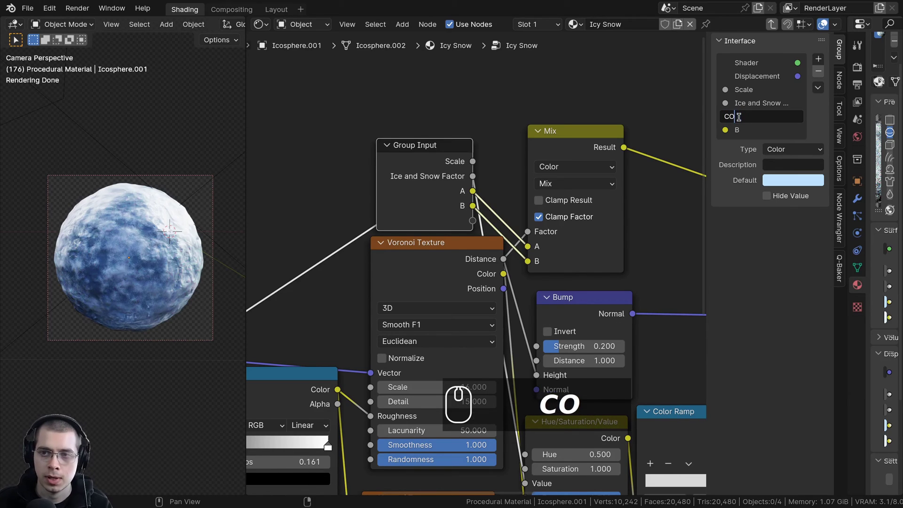
type("olor 1")
key("Return")
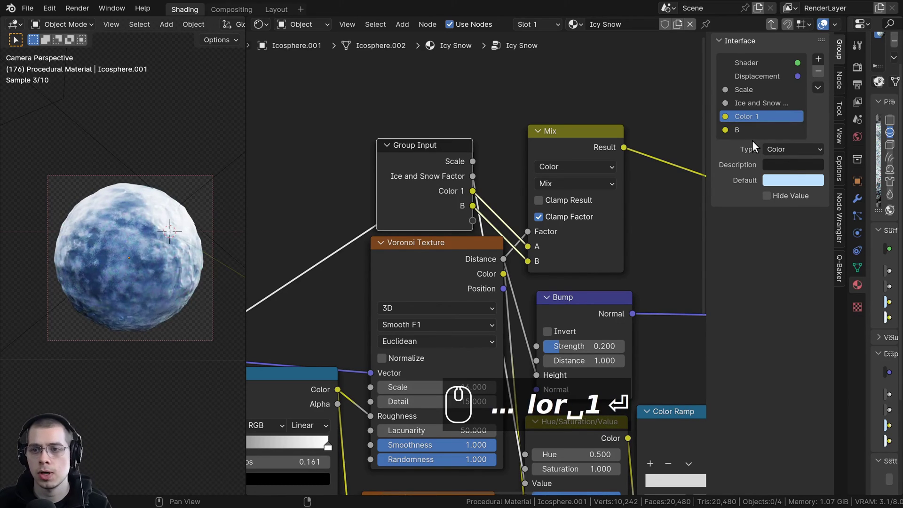
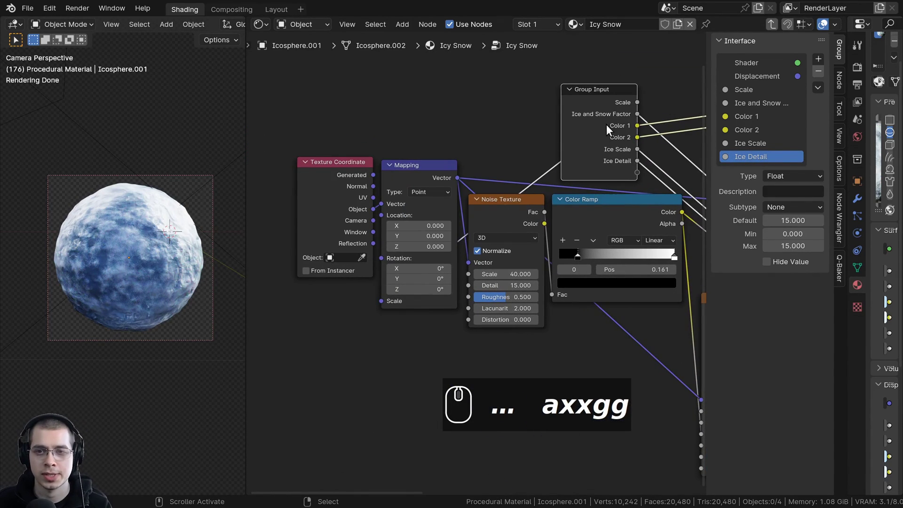
- Expose Noise Texture Scale and Detail and the BSDF Subsurface Weight as new group inputs
left_click_drag(614, 116, 322, 357)
scroll("up", 3)
left_click_drag(598, 153, 439, 343)
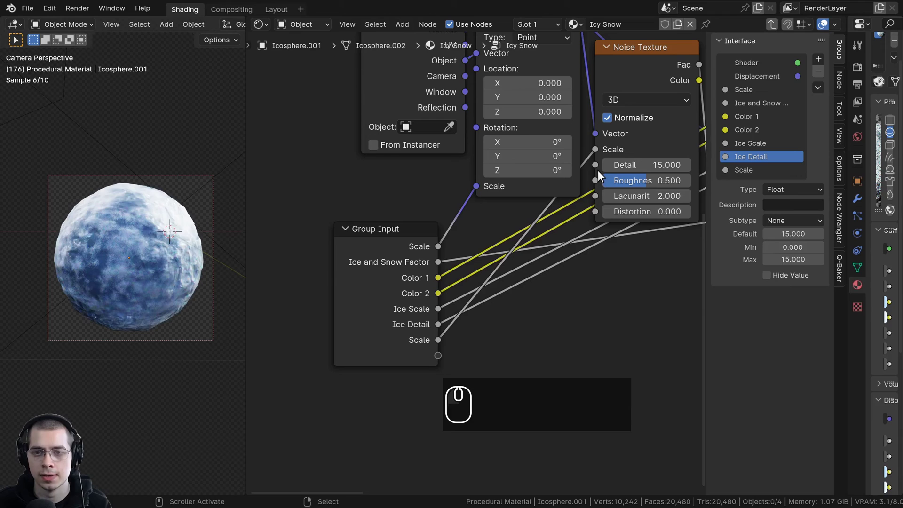
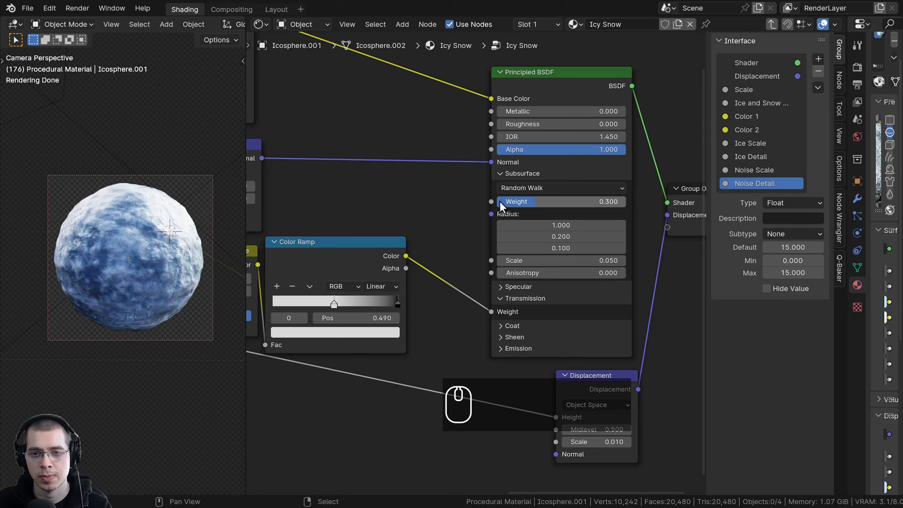
left_click_drag(496, 205, 335, 398)
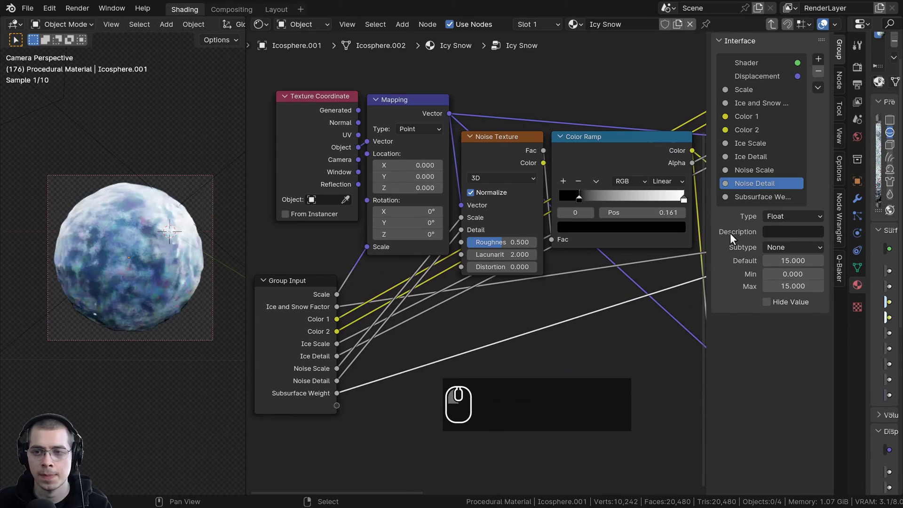
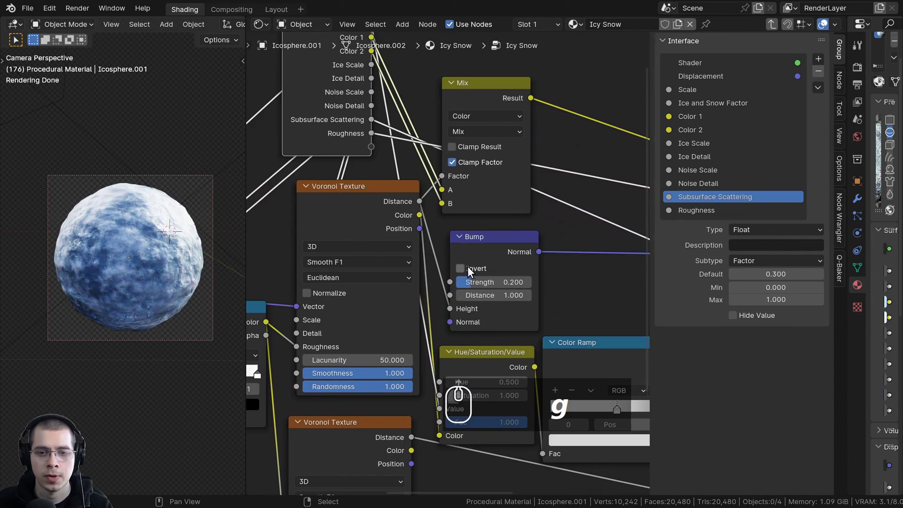
- Expose the Bump node's Strength as a new group input
left_click_drag(453, 285, 374, 149)
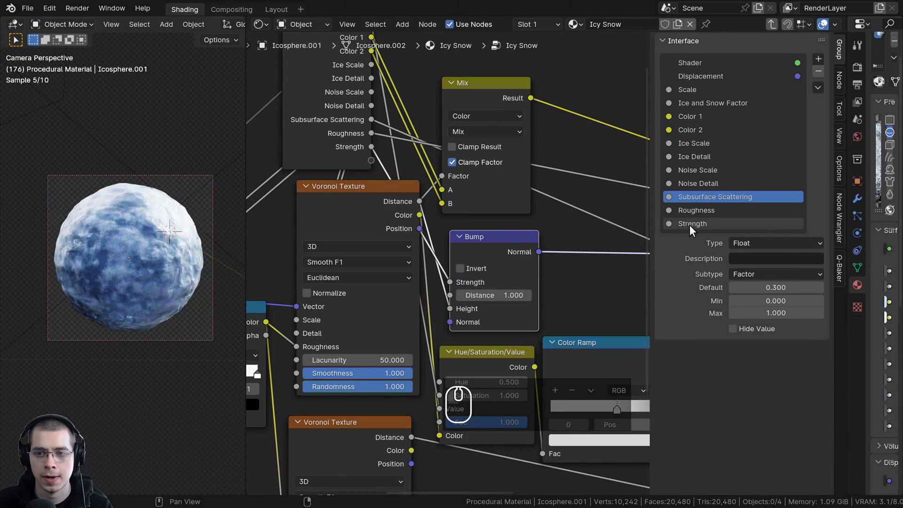
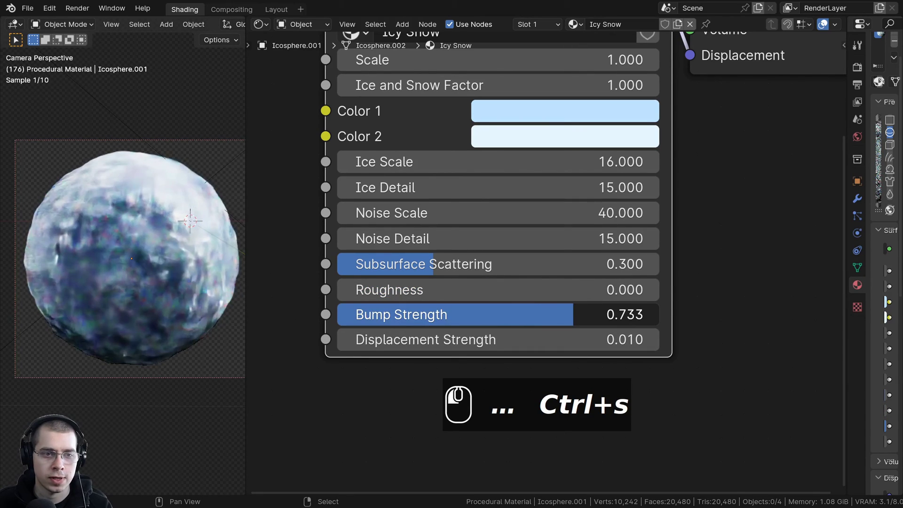
middle_click(570, 321)
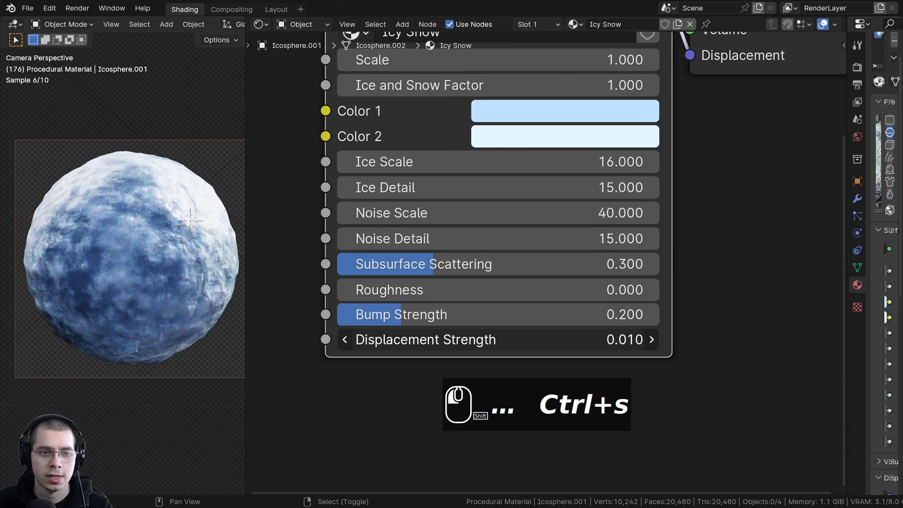